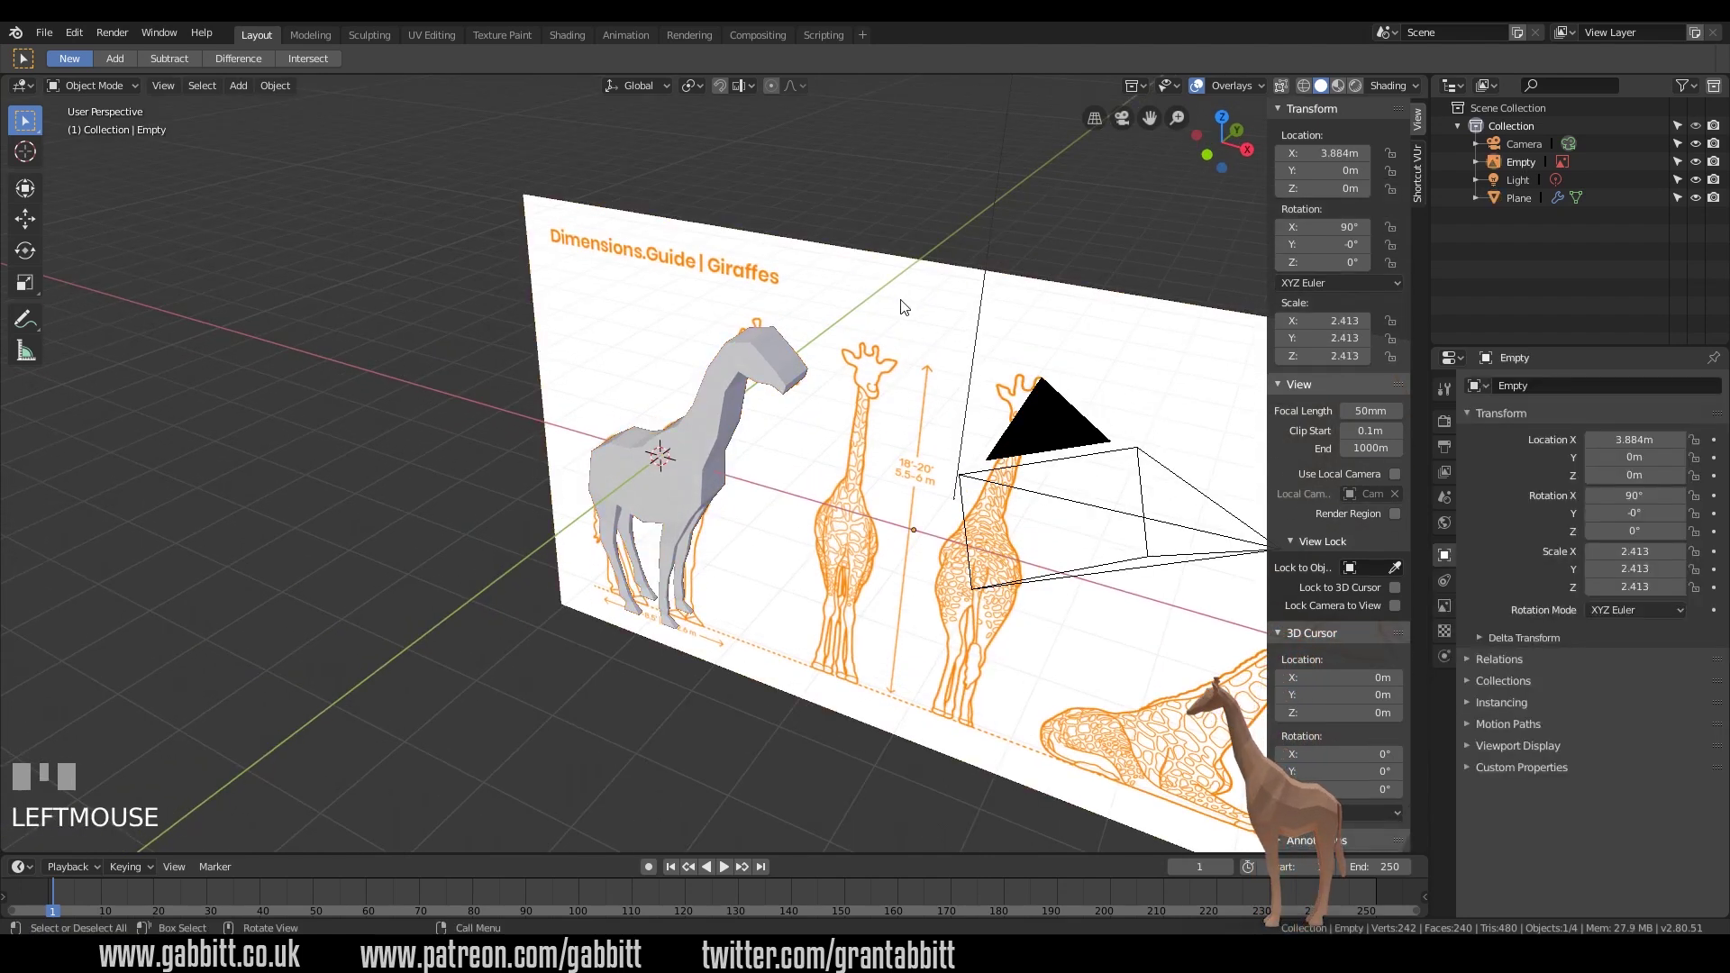
- Duplicate the giraffe reference empty so a copy can be turned for the side view
key(shift+d)
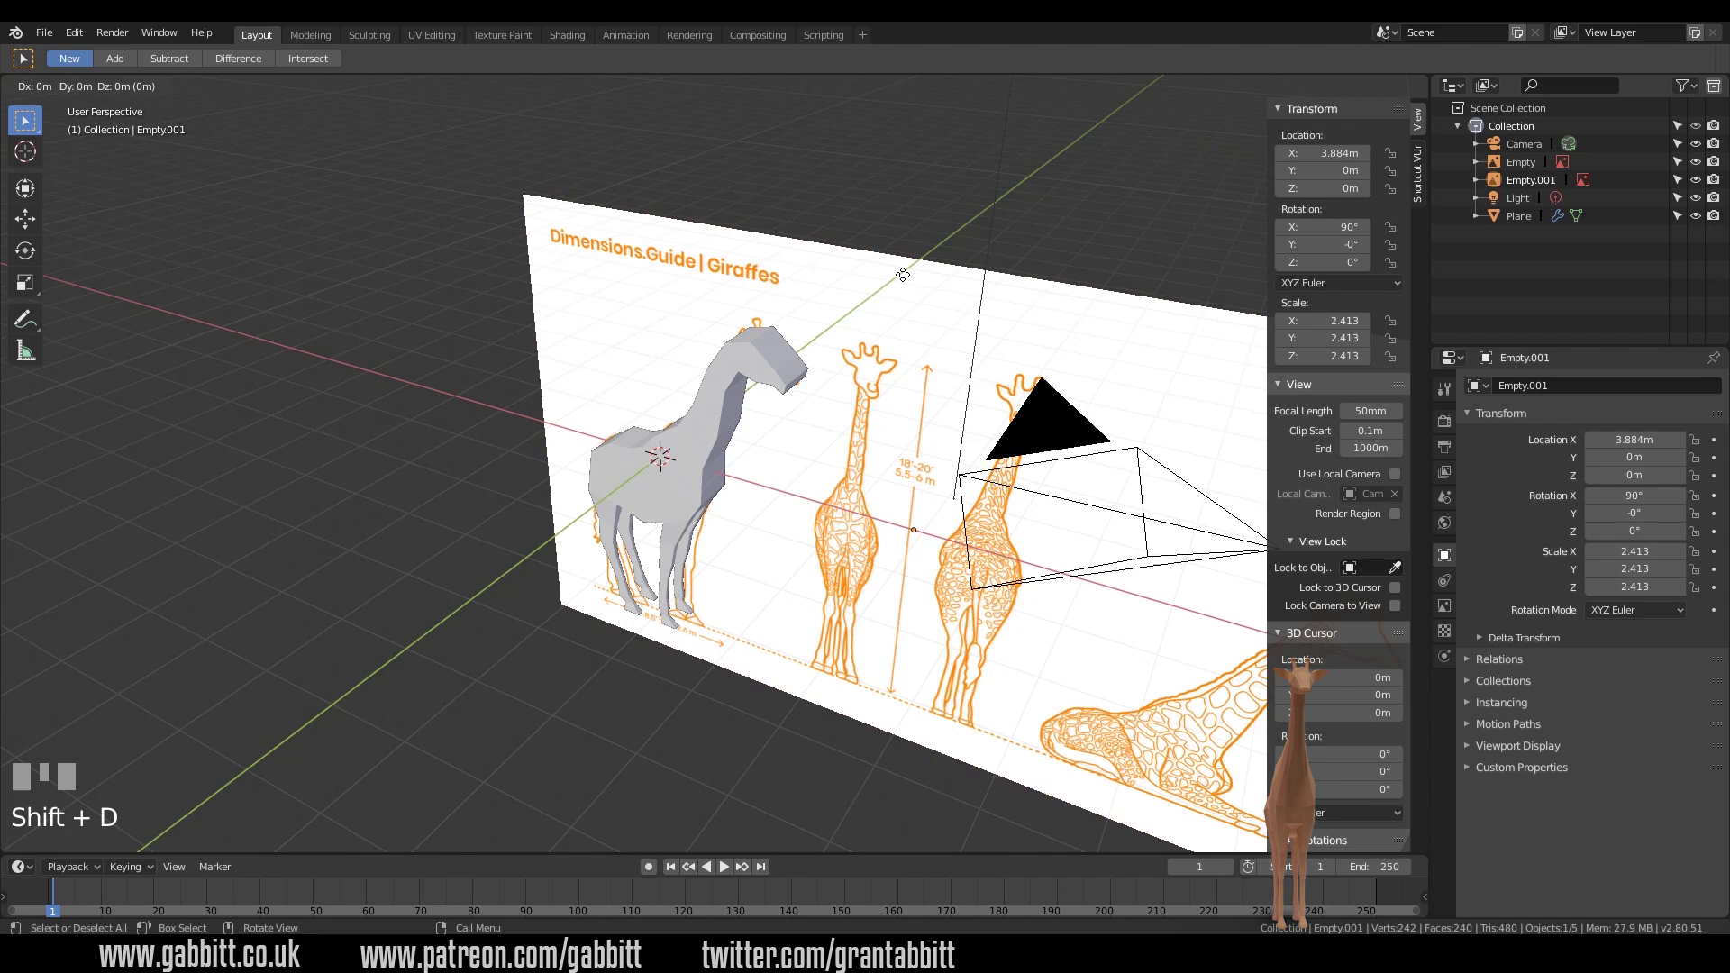
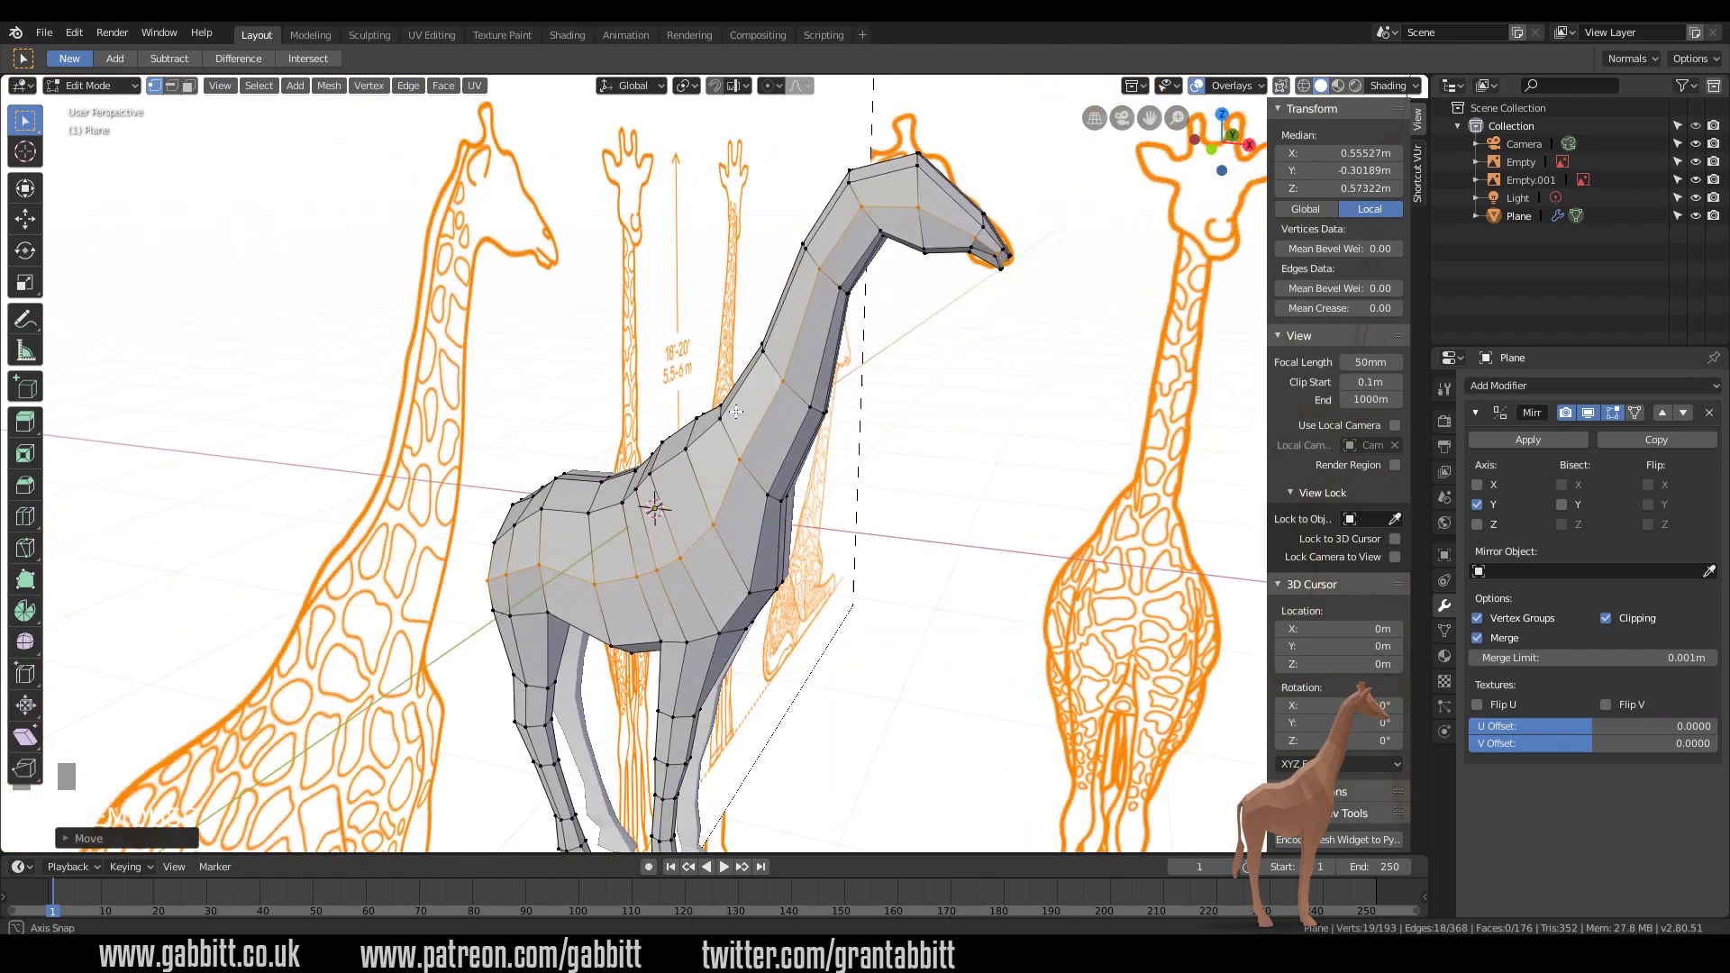
- Raise a chest vertex, then select a chest face to extrude from
drag(790, 420, 701, 626)
scroll(up, 3)
click(701, 626)
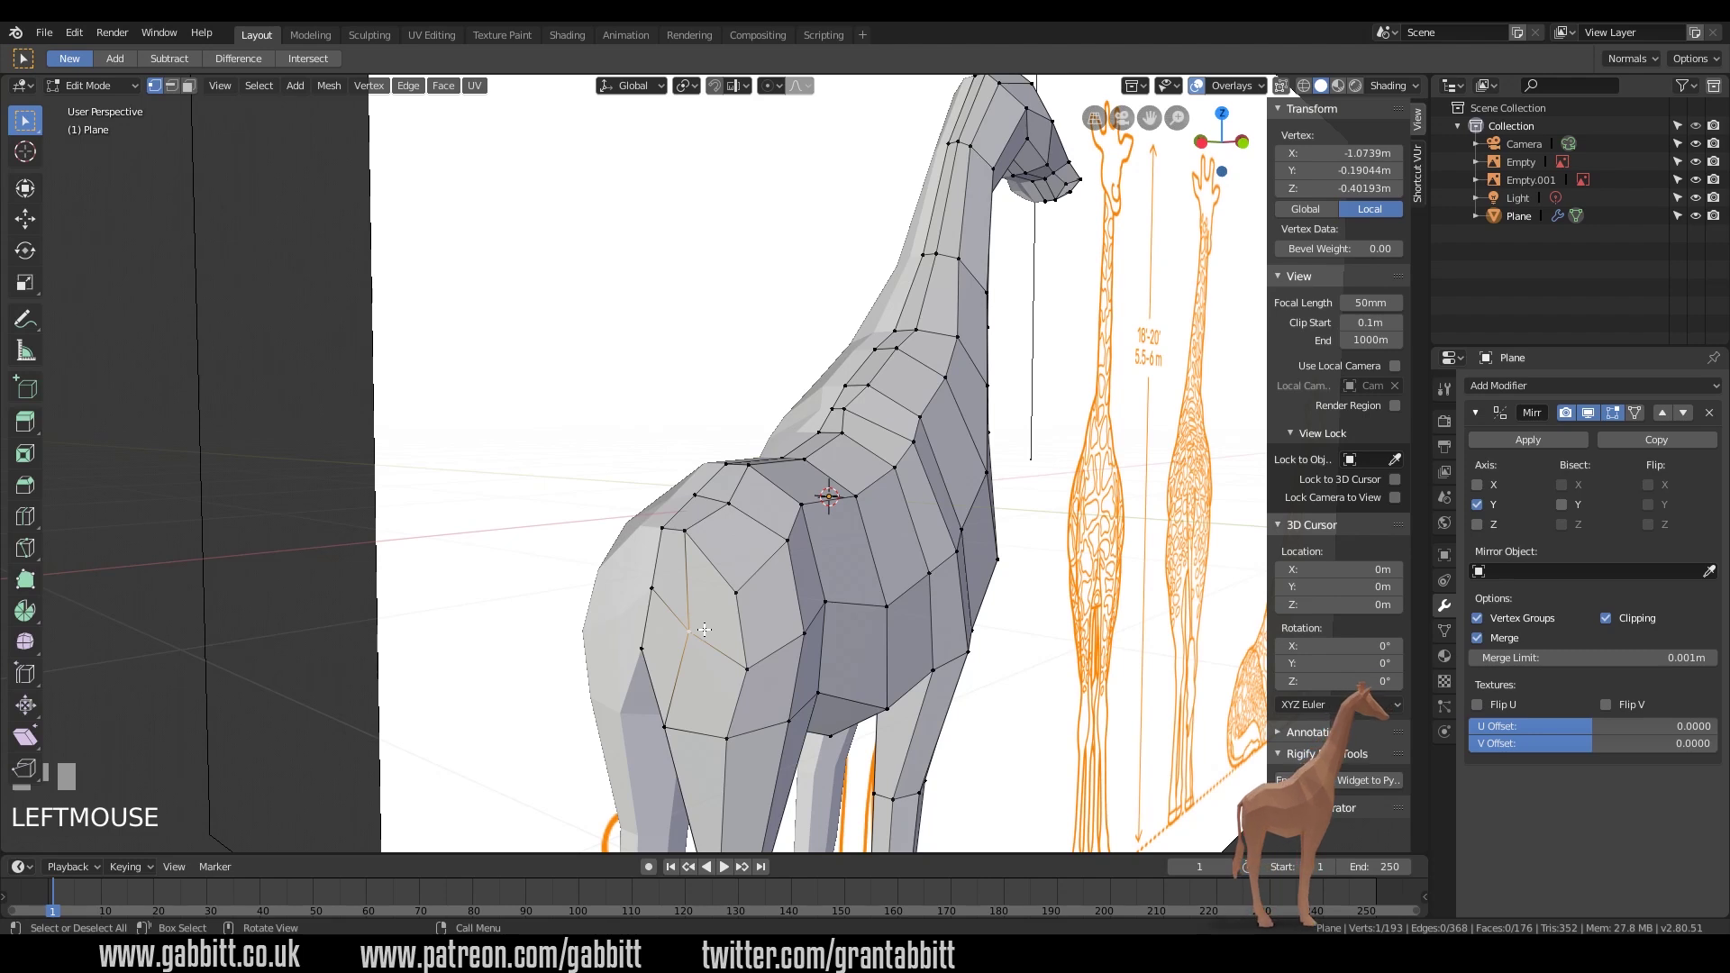
key(g)
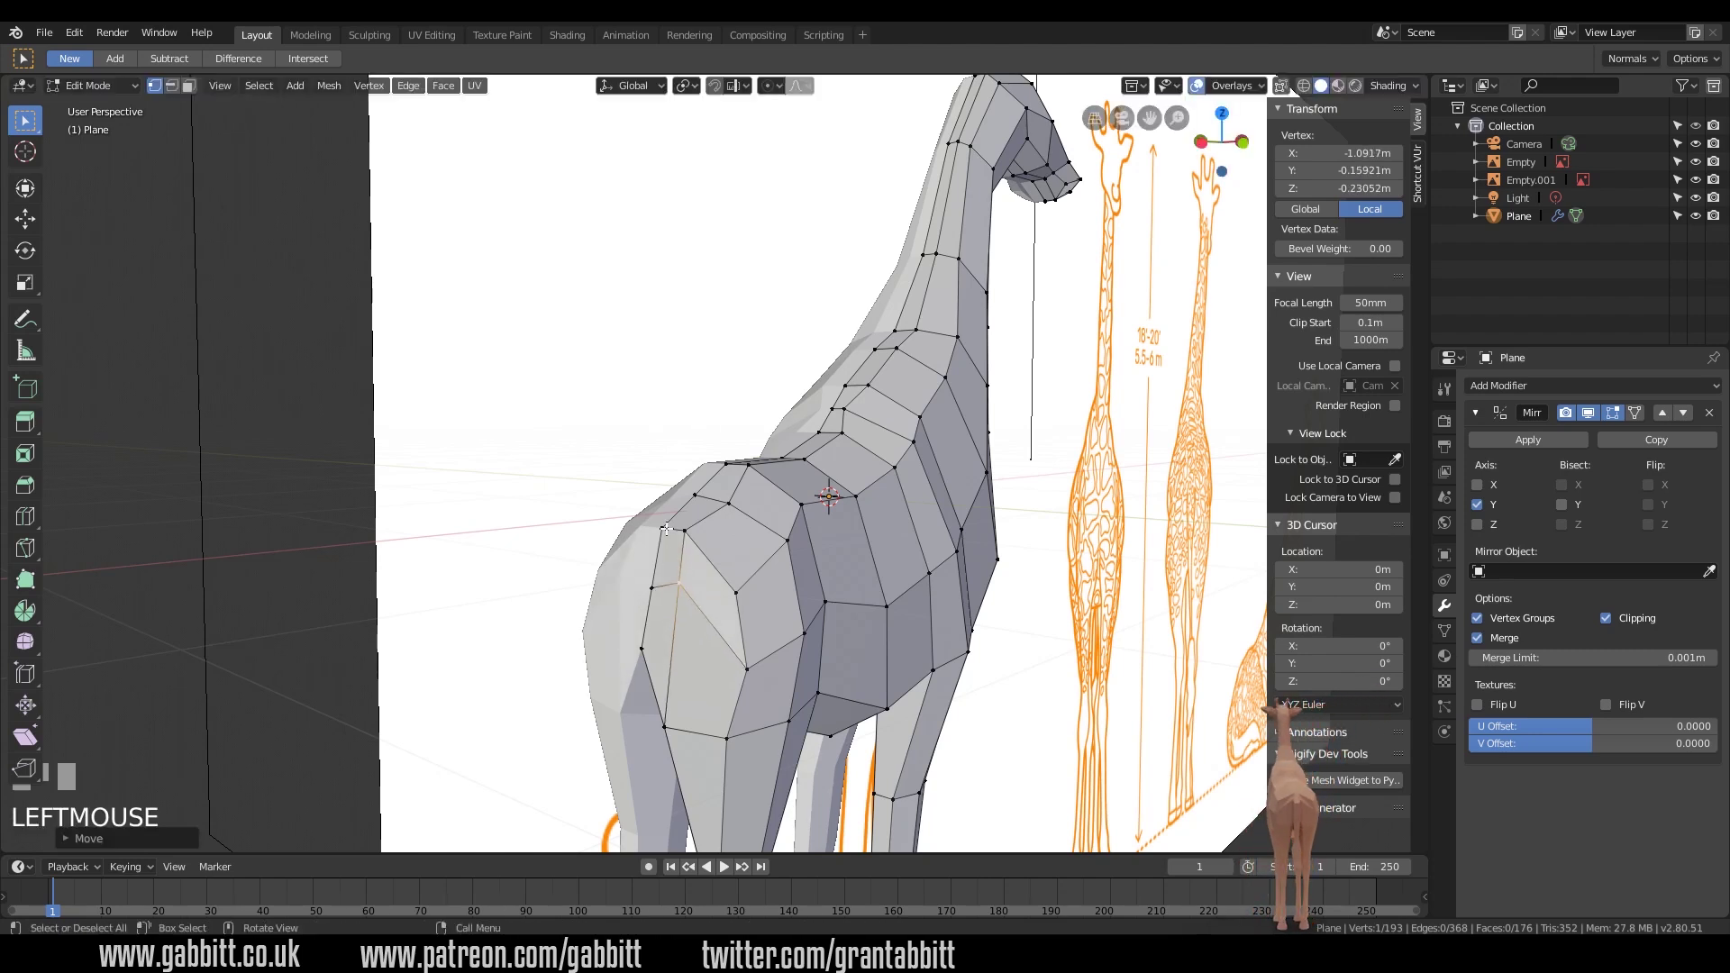
key(3)
click(666, 564)
drag(652, 570, 553, 537)
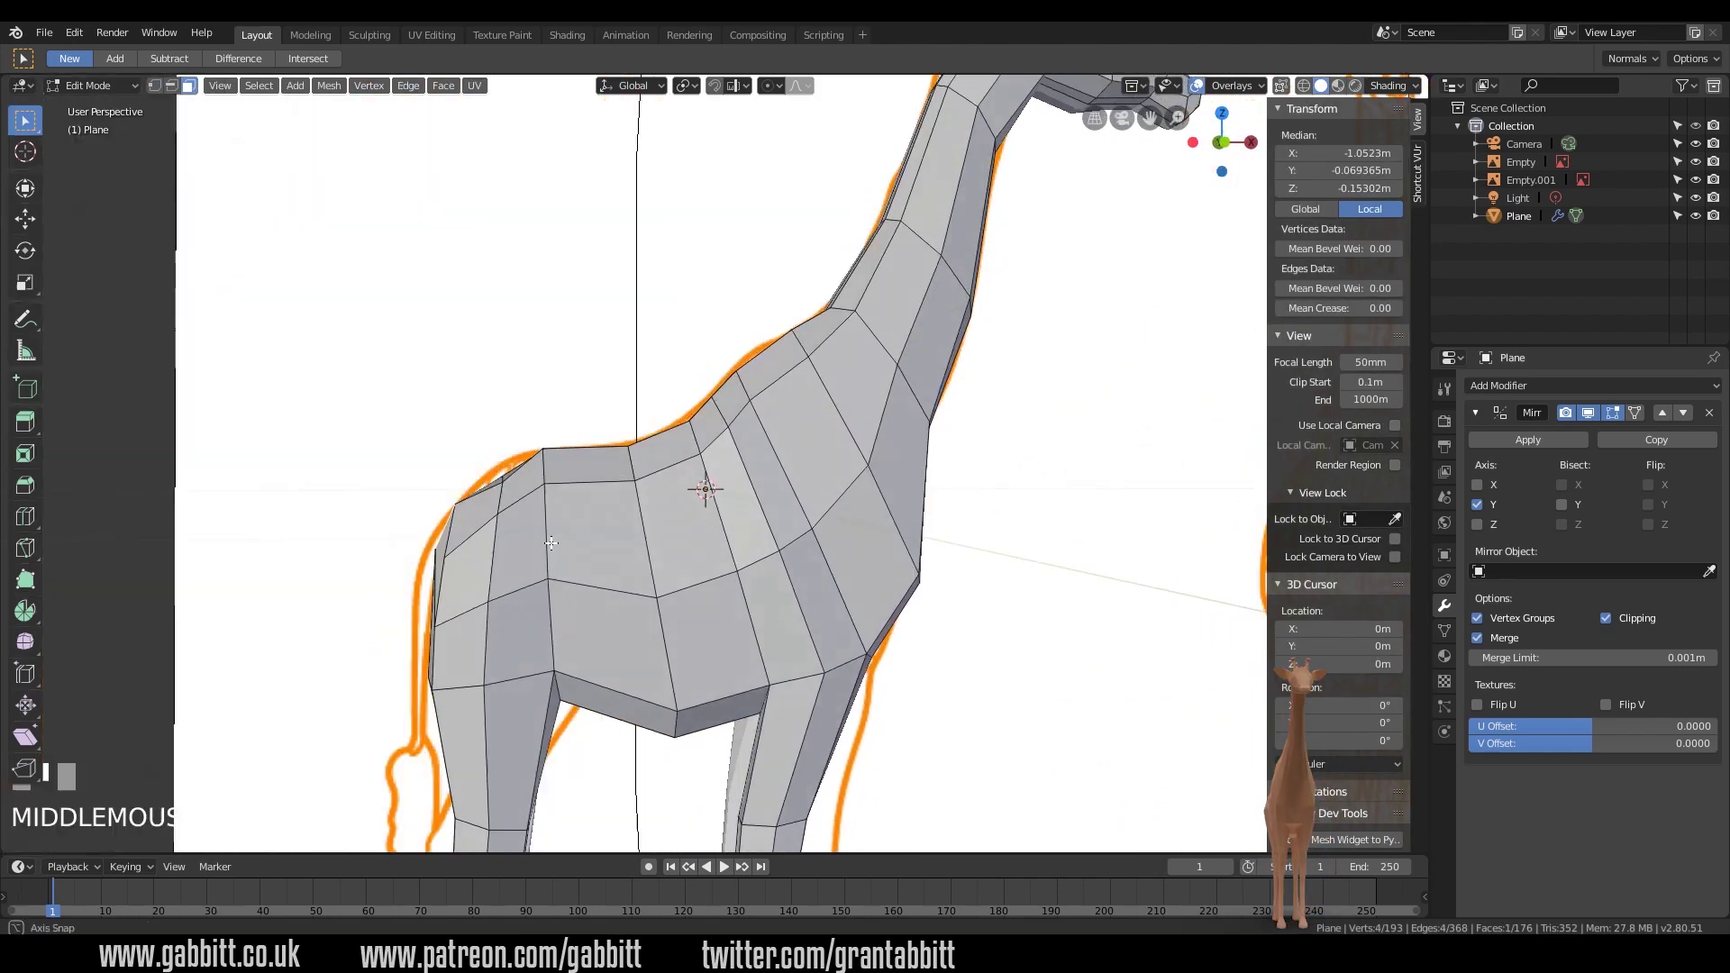
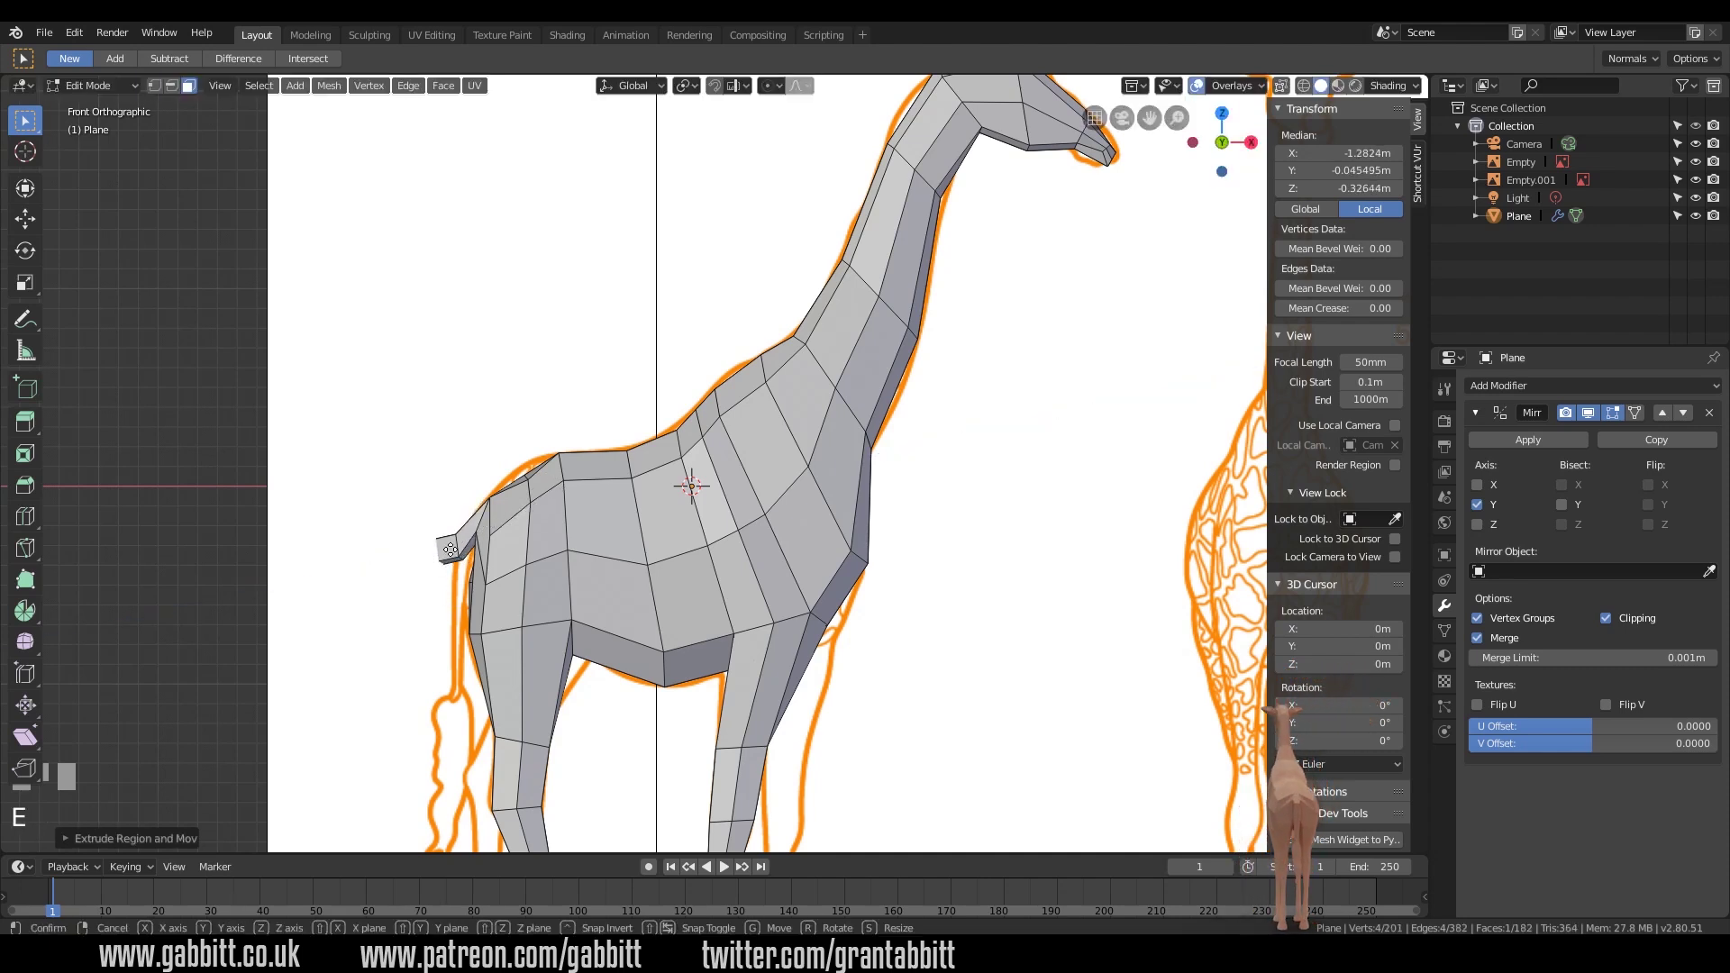
- Extrude the chest face and reposition it in the front plane to follow the giraffe outline
key(g)
click(523, 596)
key(r)
key(s)
key(g)
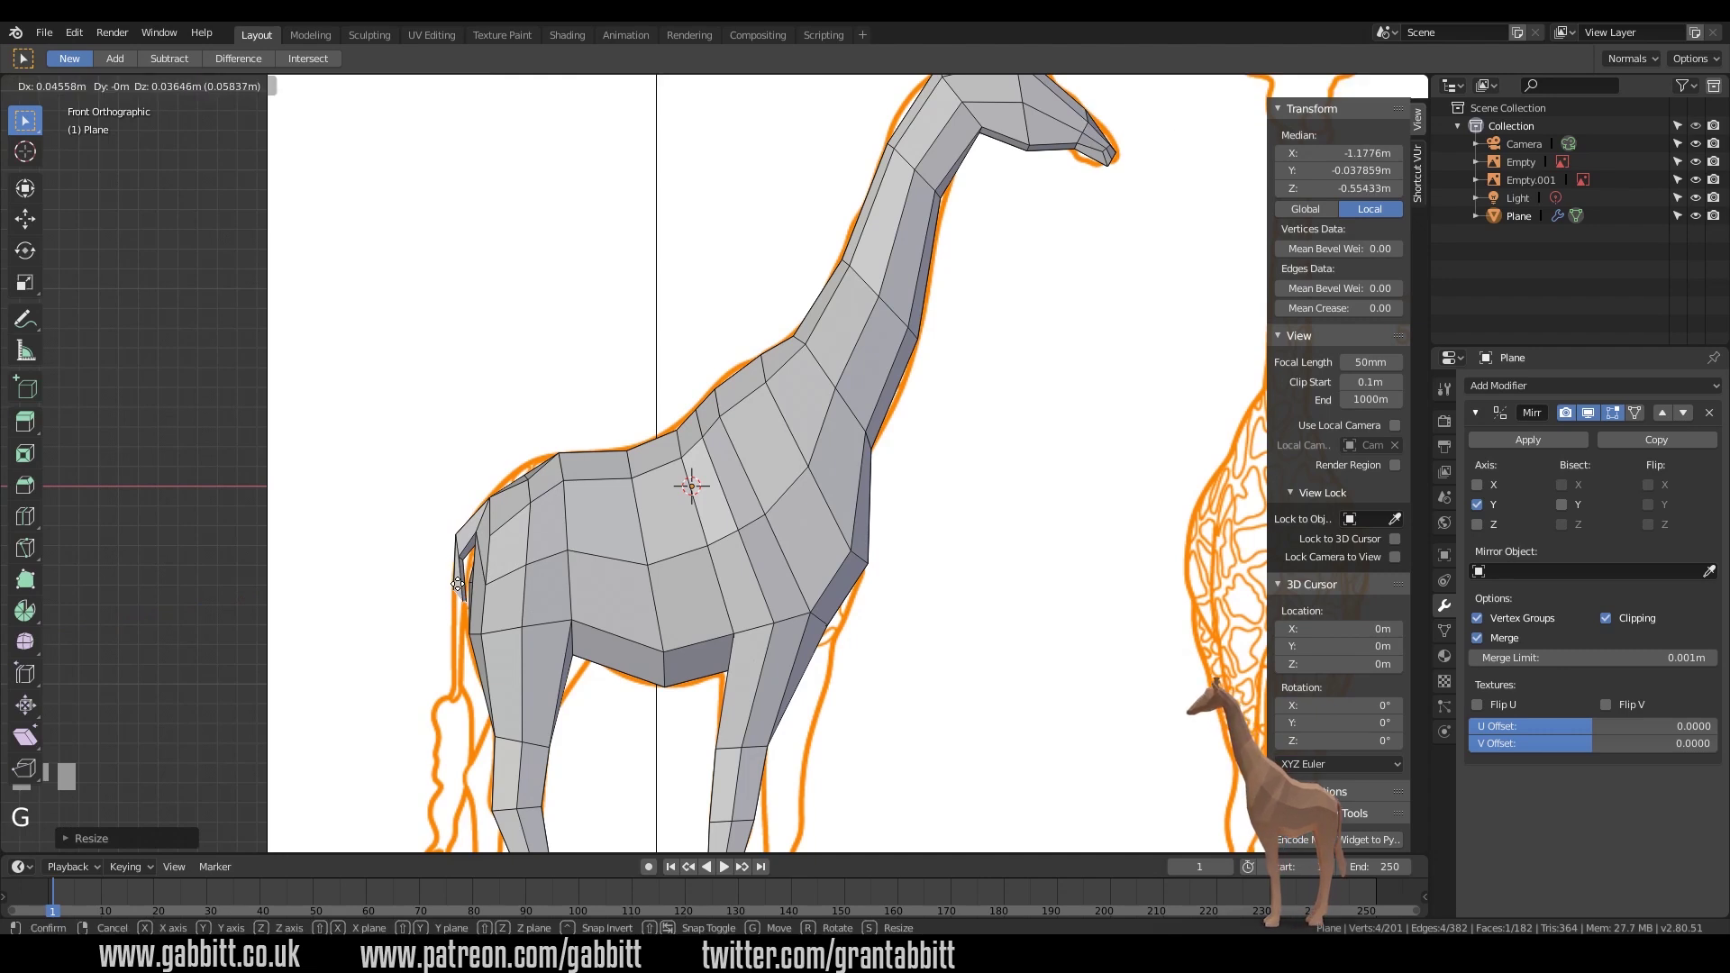
click(457, 579)
middle_click(587, 523)
scroll(up, 3)
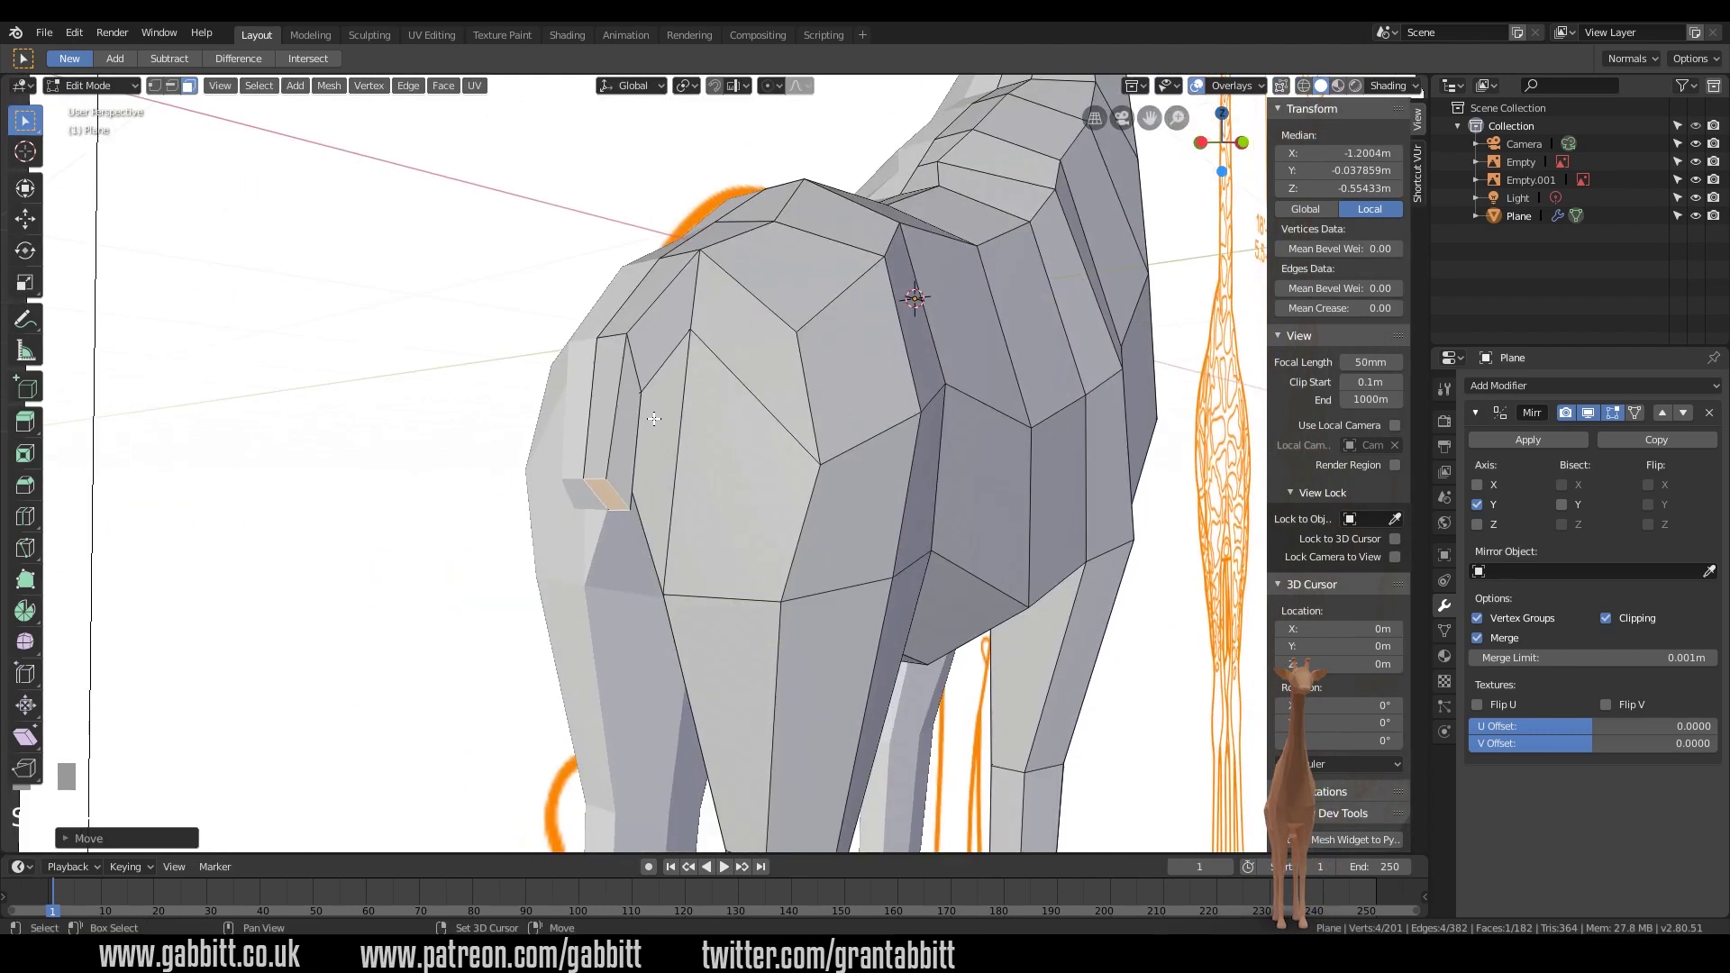
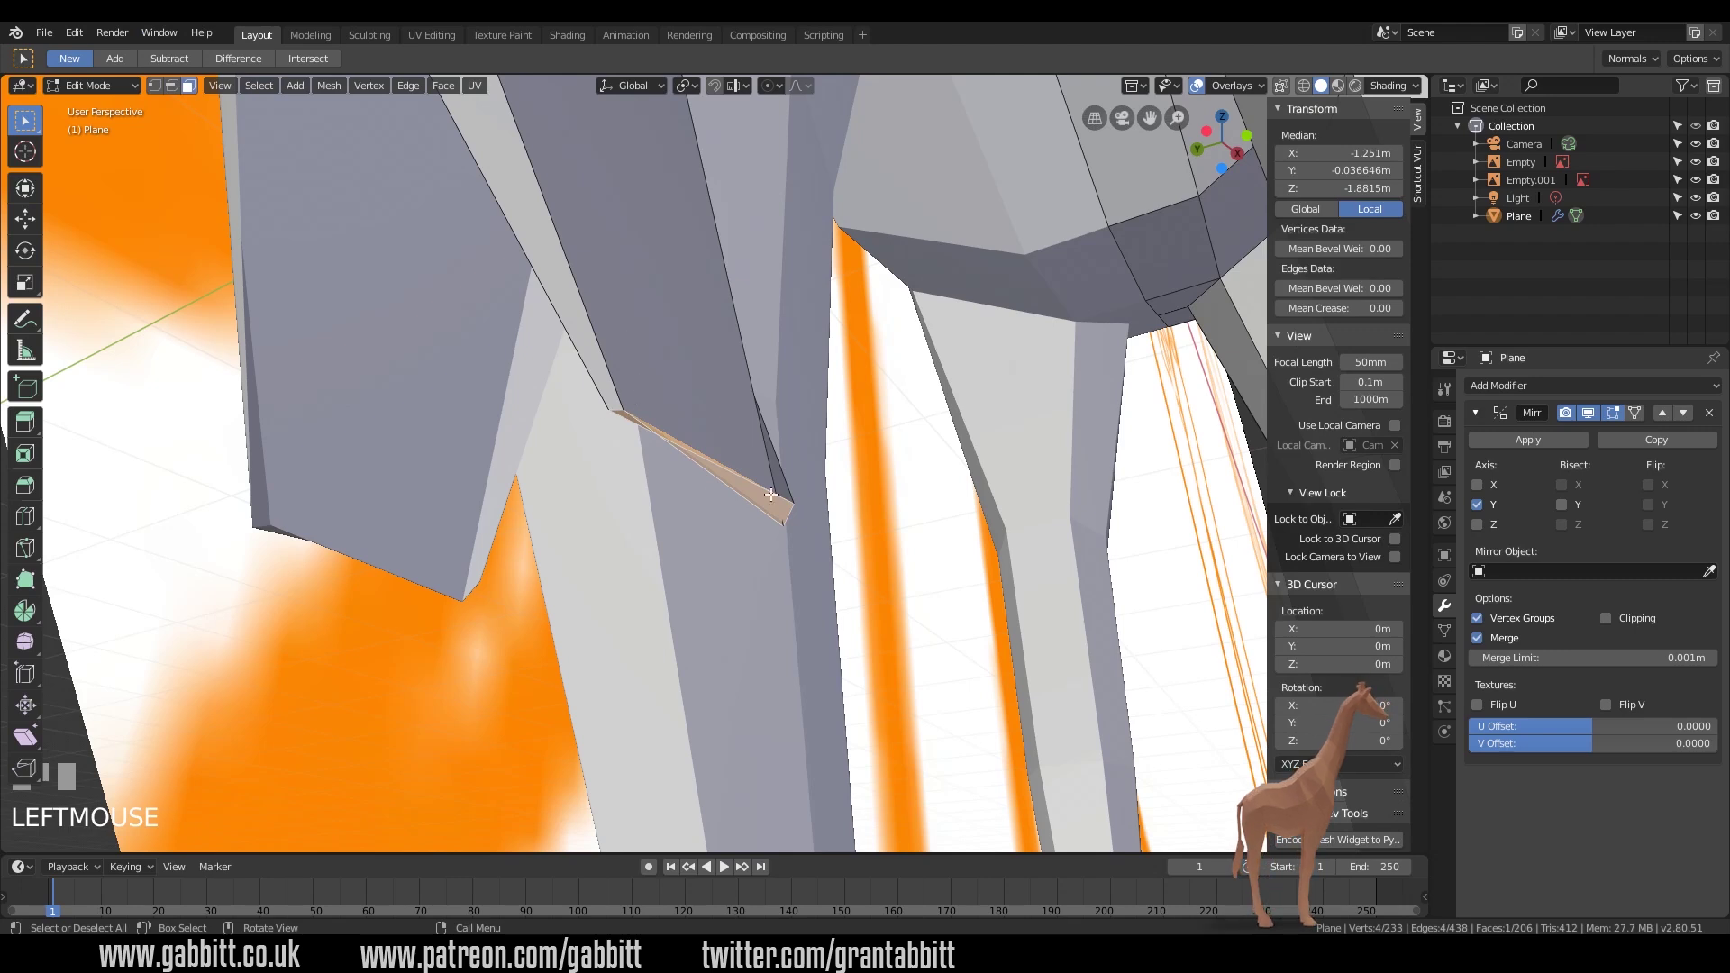
- Slide the neck-corner vertex onto the mirror centre line so clipping closes the gap
drag(164, 93, 599, 410)
key(g)
click(307, 490)
key(g)
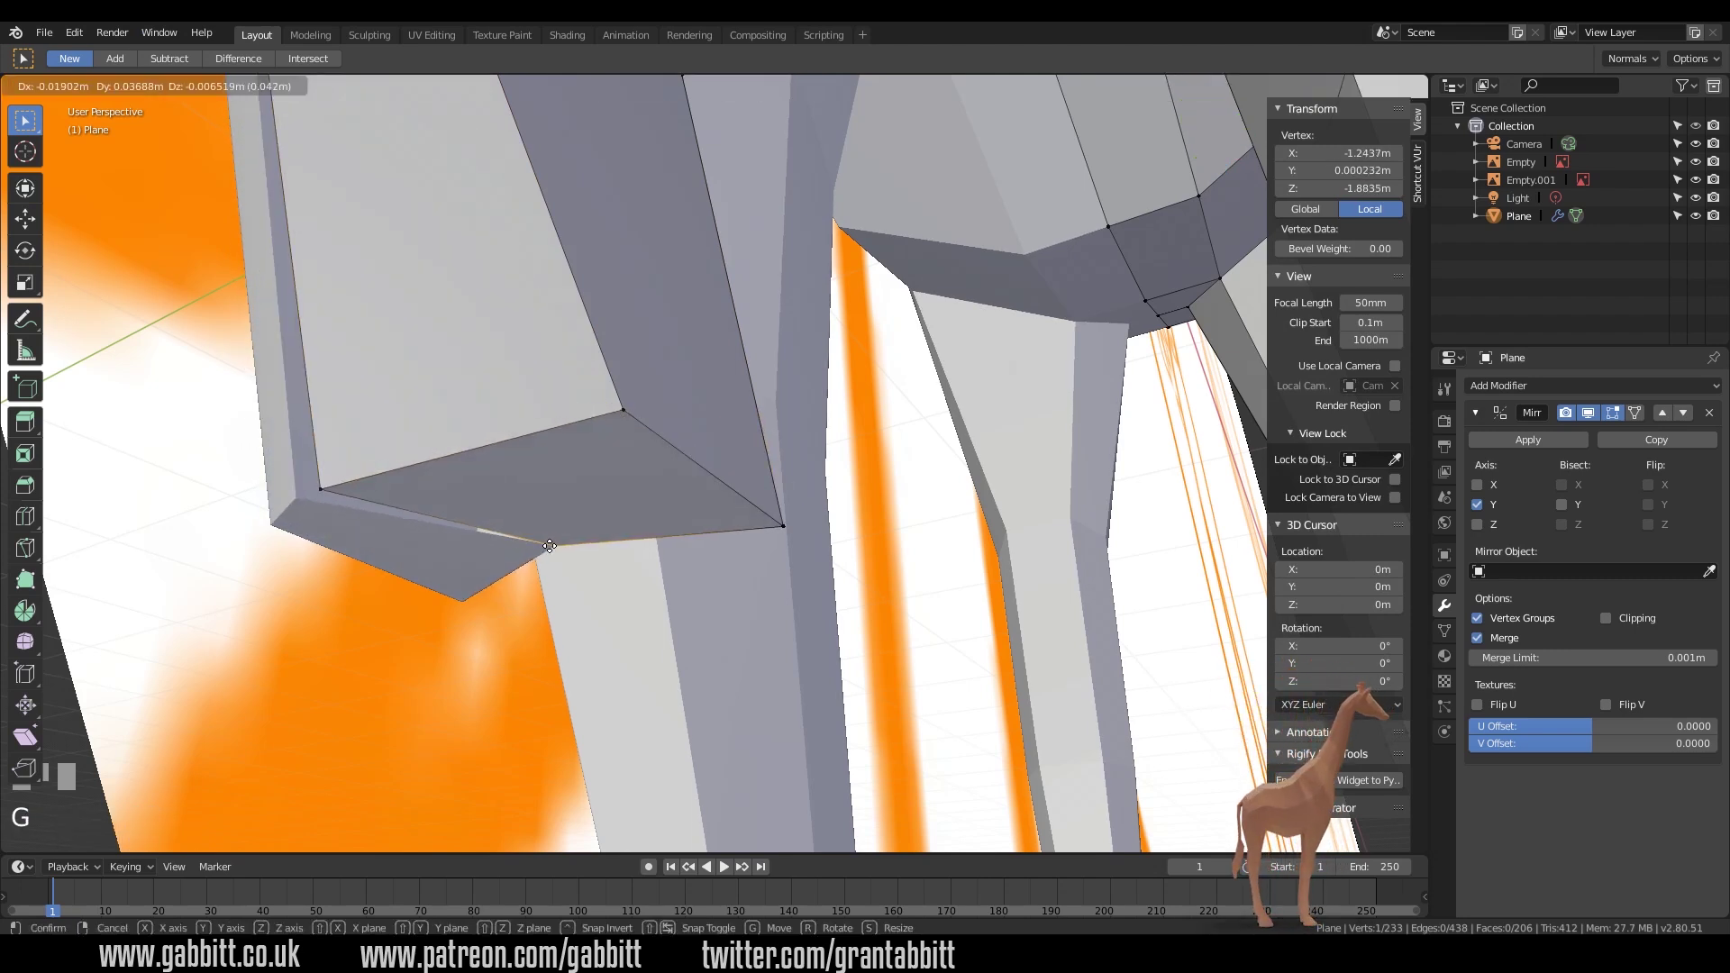
drag(1605, 624, 491, 546)
key(g)
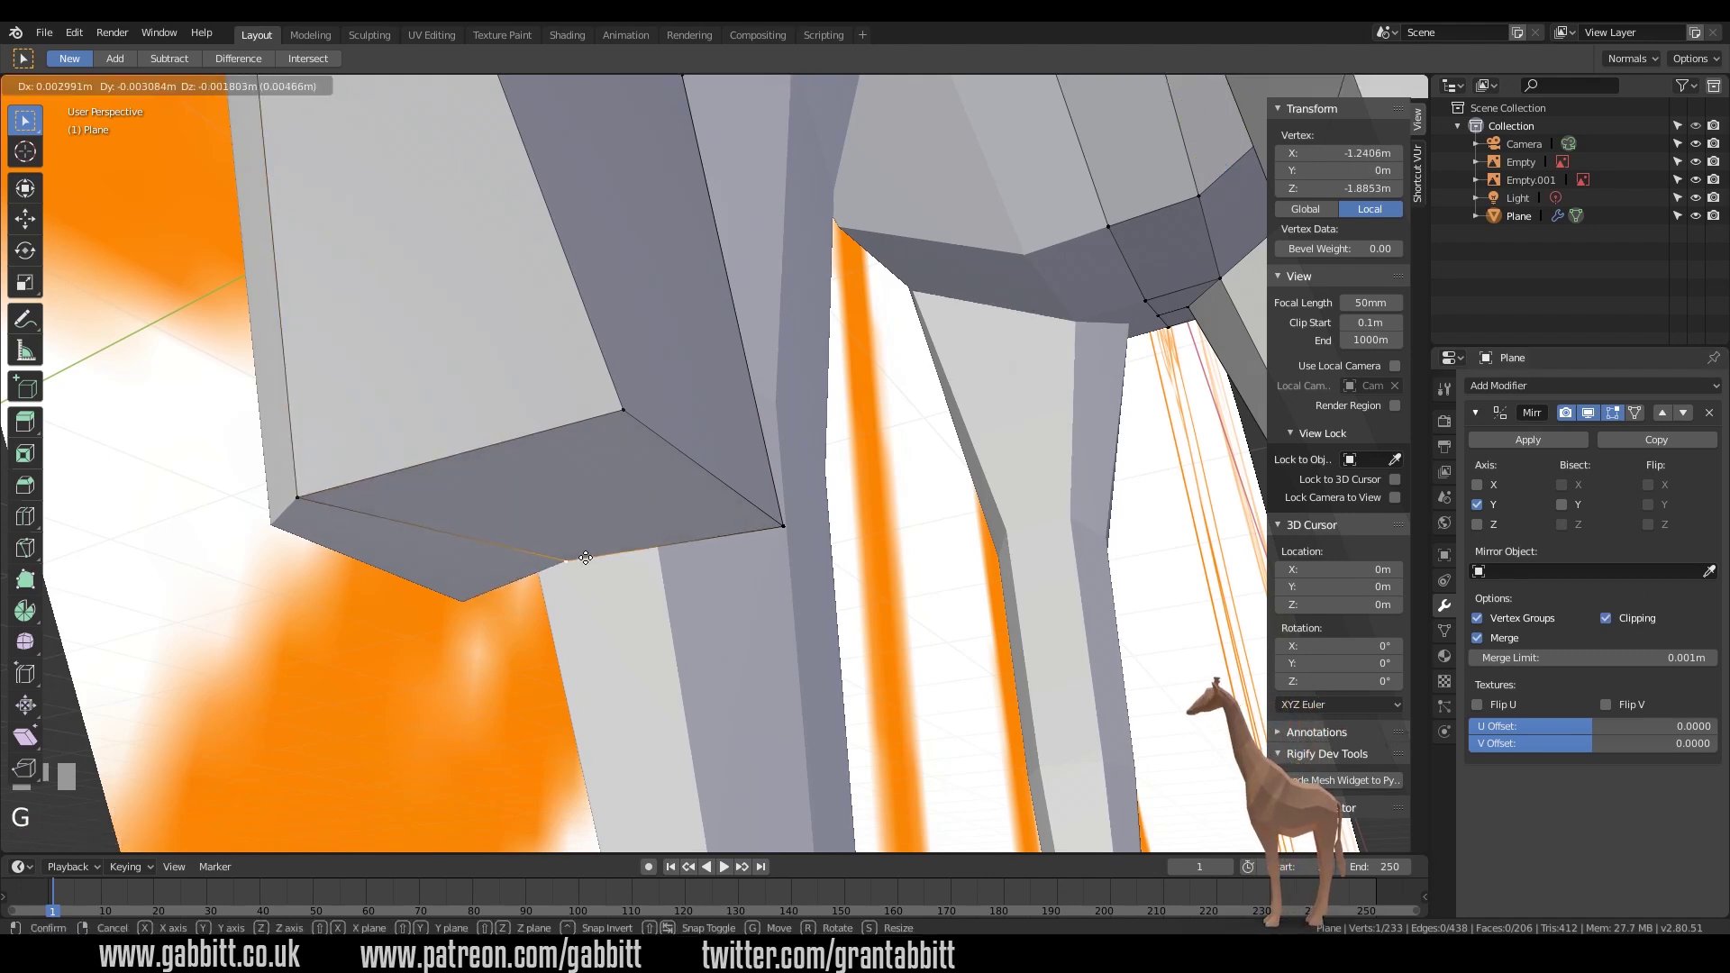
drag(758, 439, 636, 489)
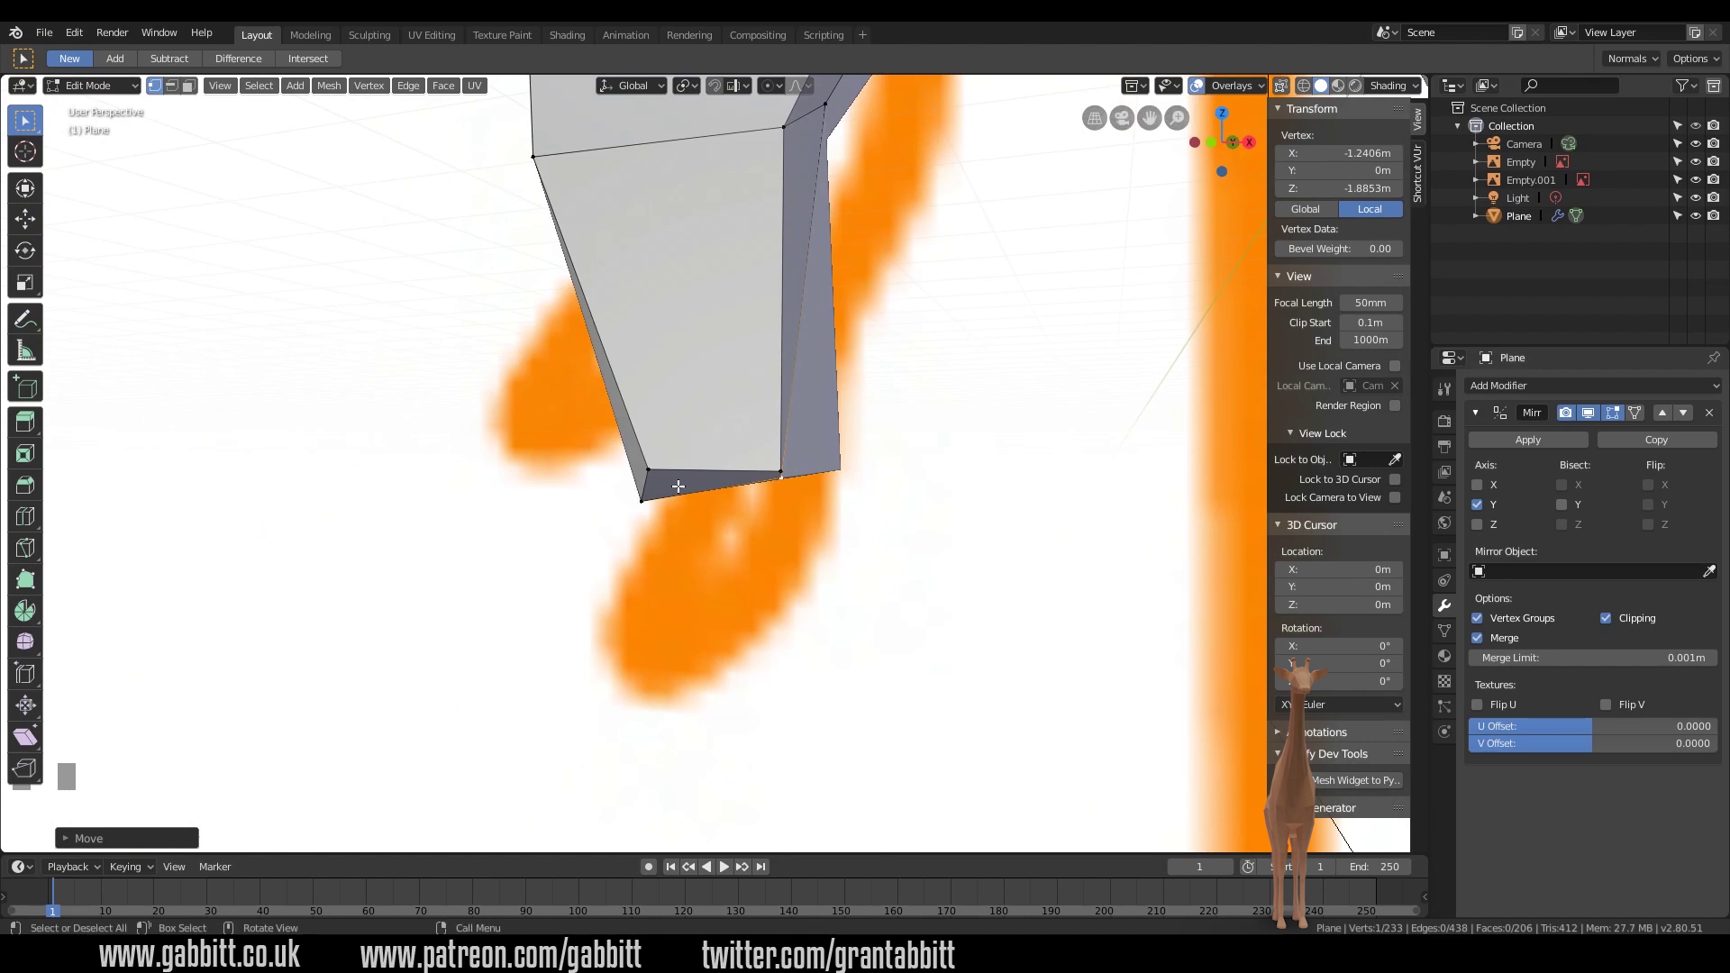
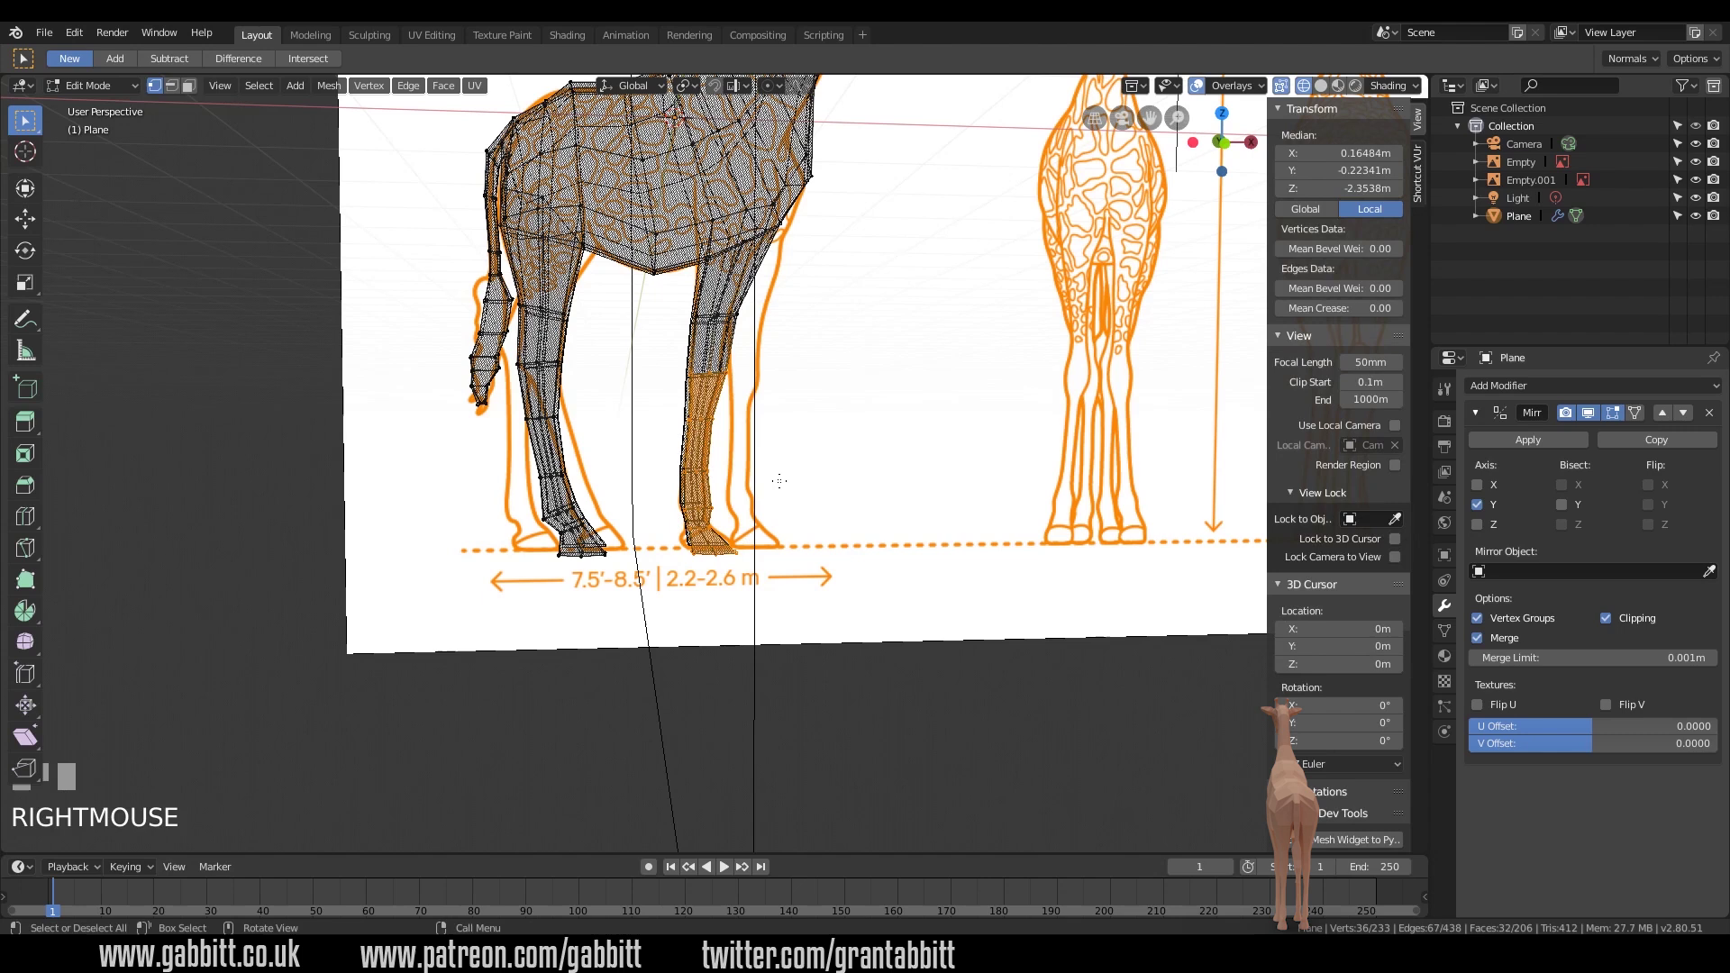
- Shift the selected leg vertices along global X toward the reference outline
key(g)
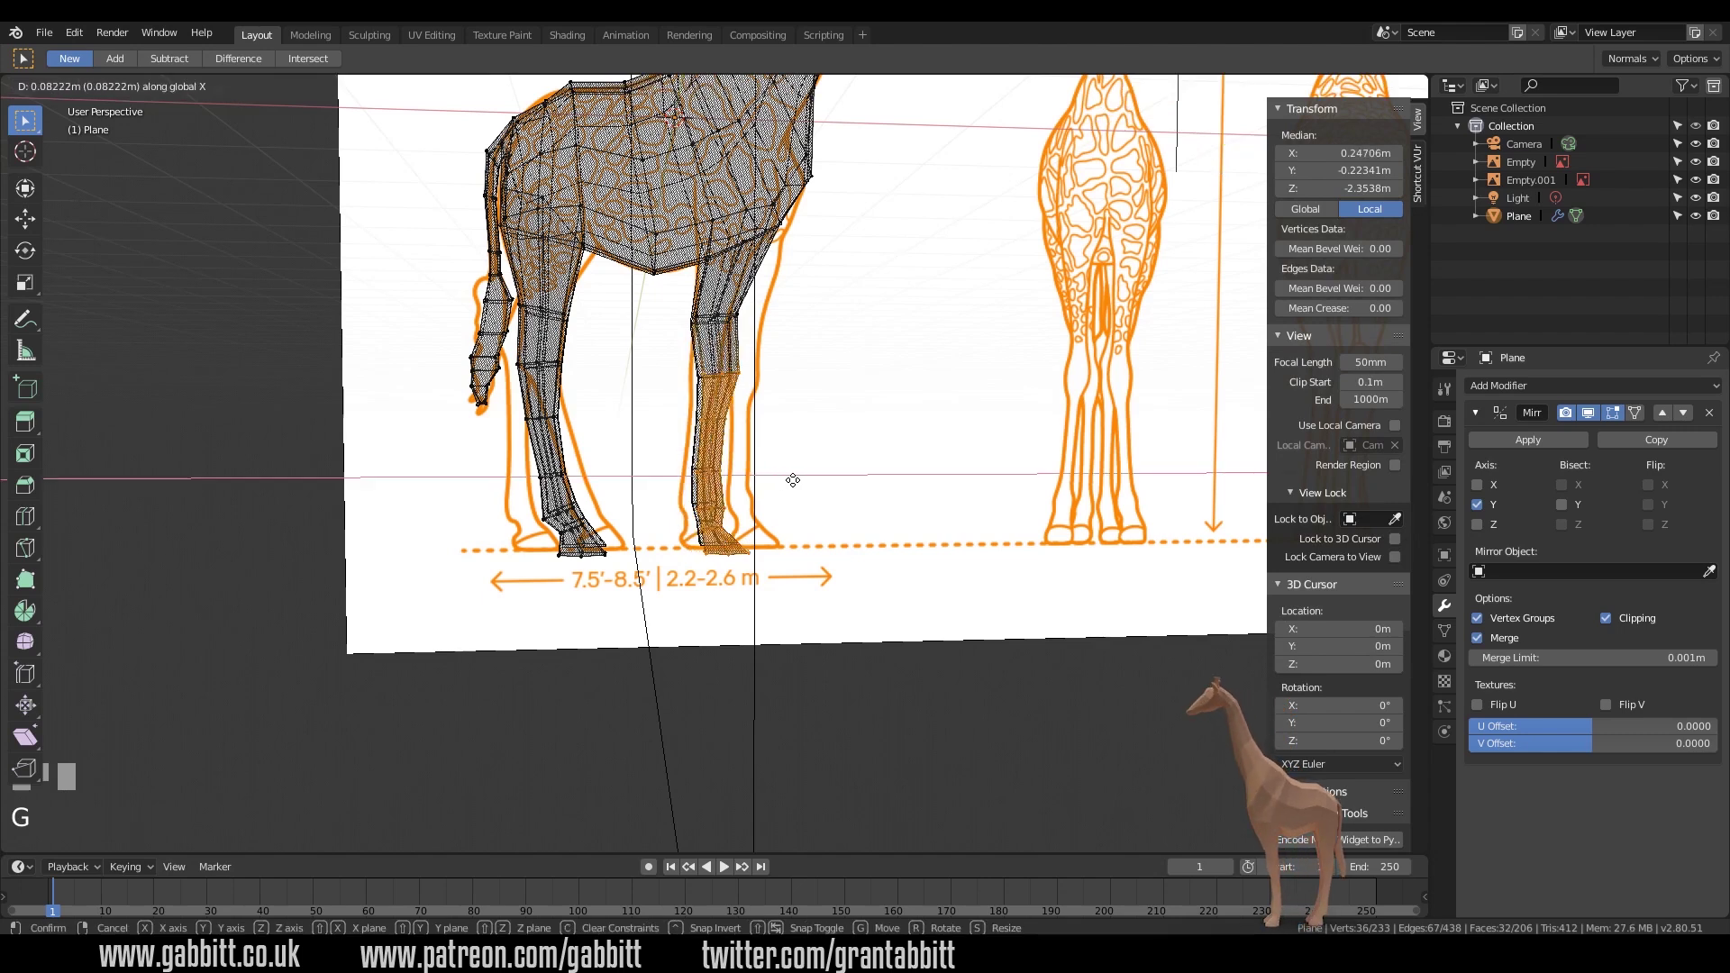
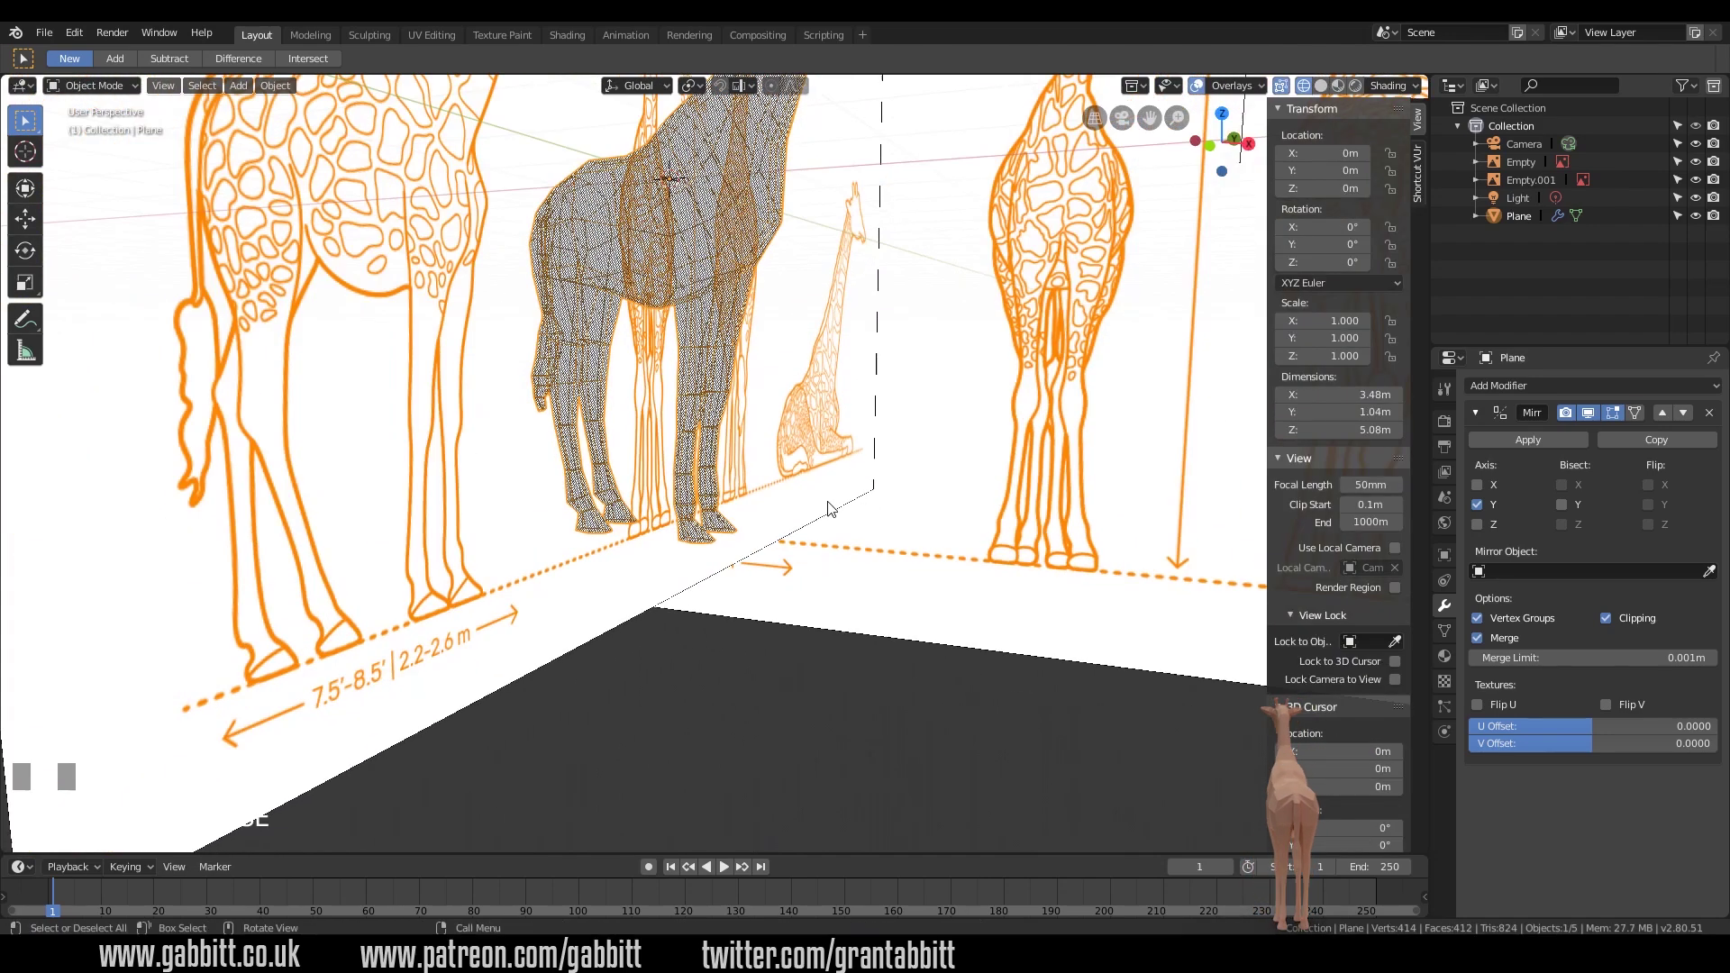
- View the giraffe solid and move the muzzle vertices to follow the head outline
middle_click(791, 508)
scroll(down, 3)
scroll(down, 3)
key(z)
scroll(down, 3)
scroll(down, 3)
drag(846, 458, 865, 509)
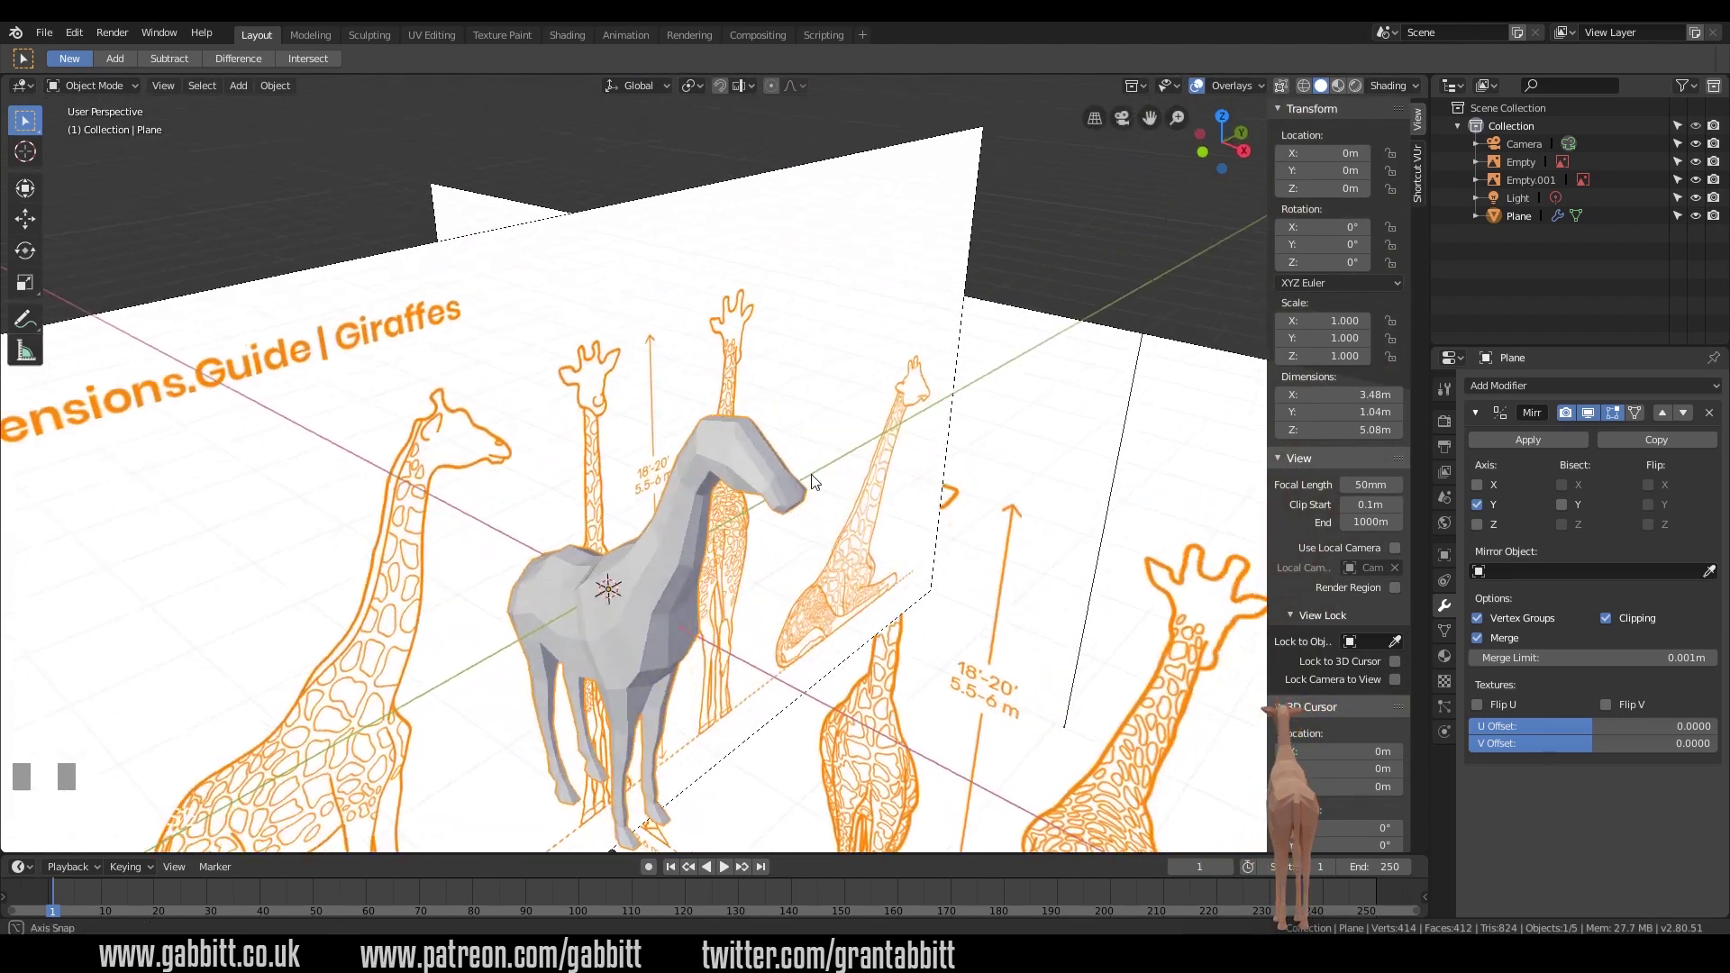
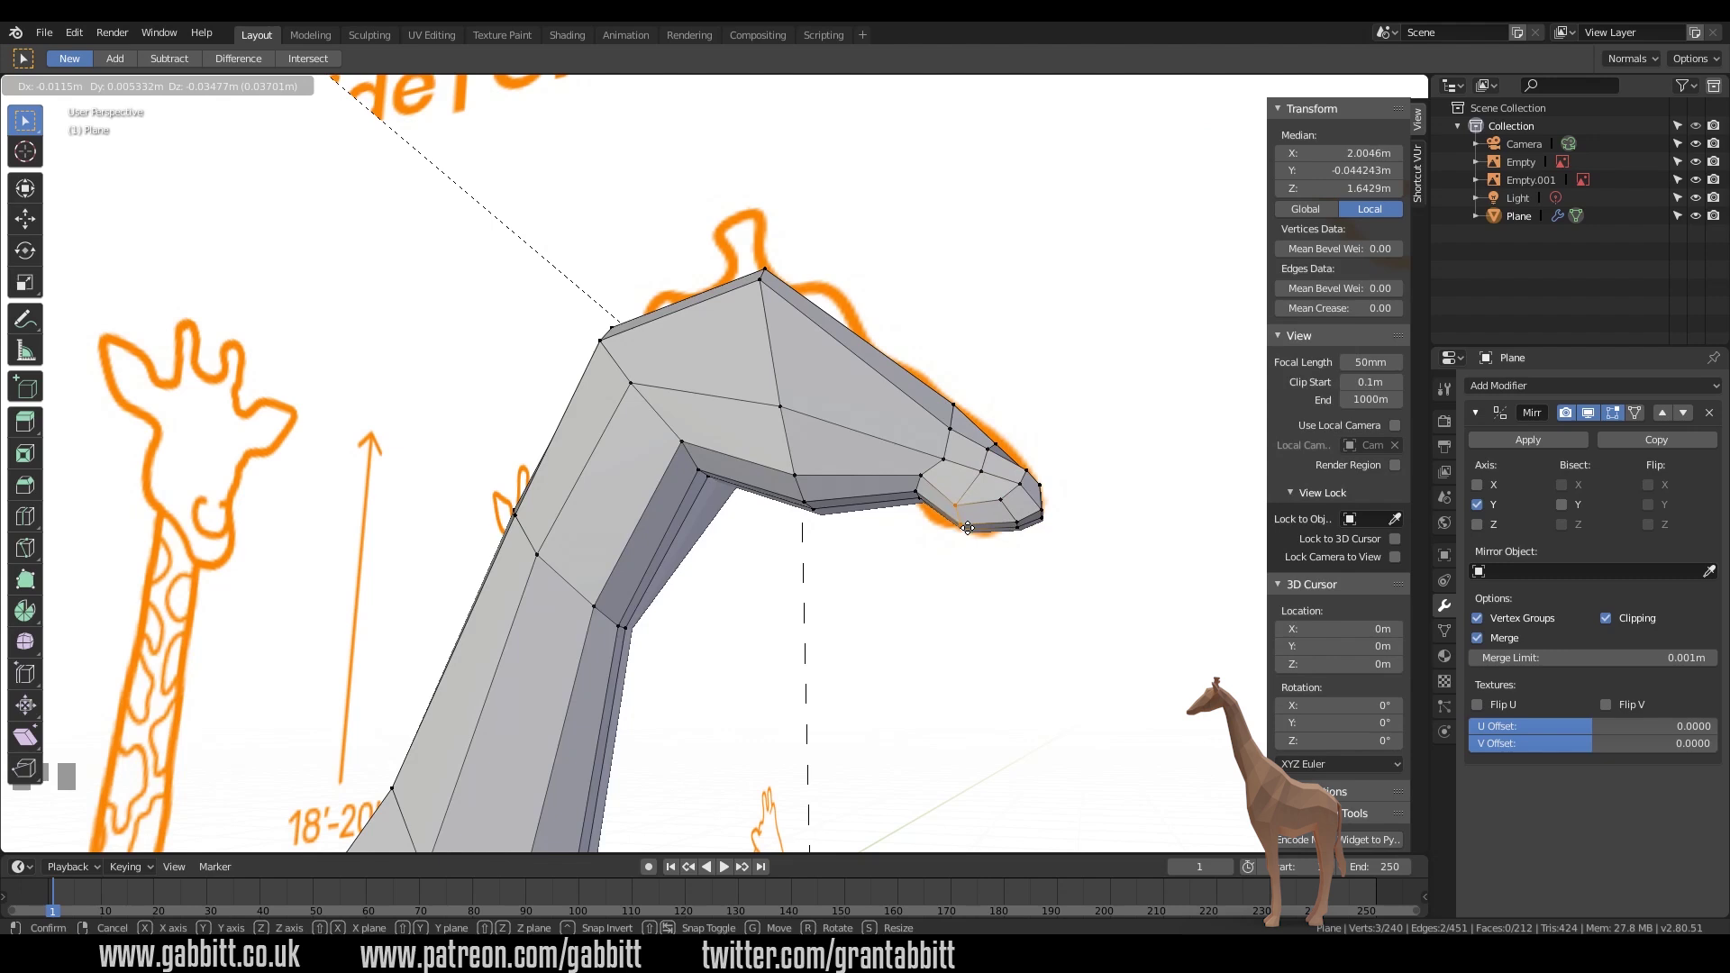
key(g)
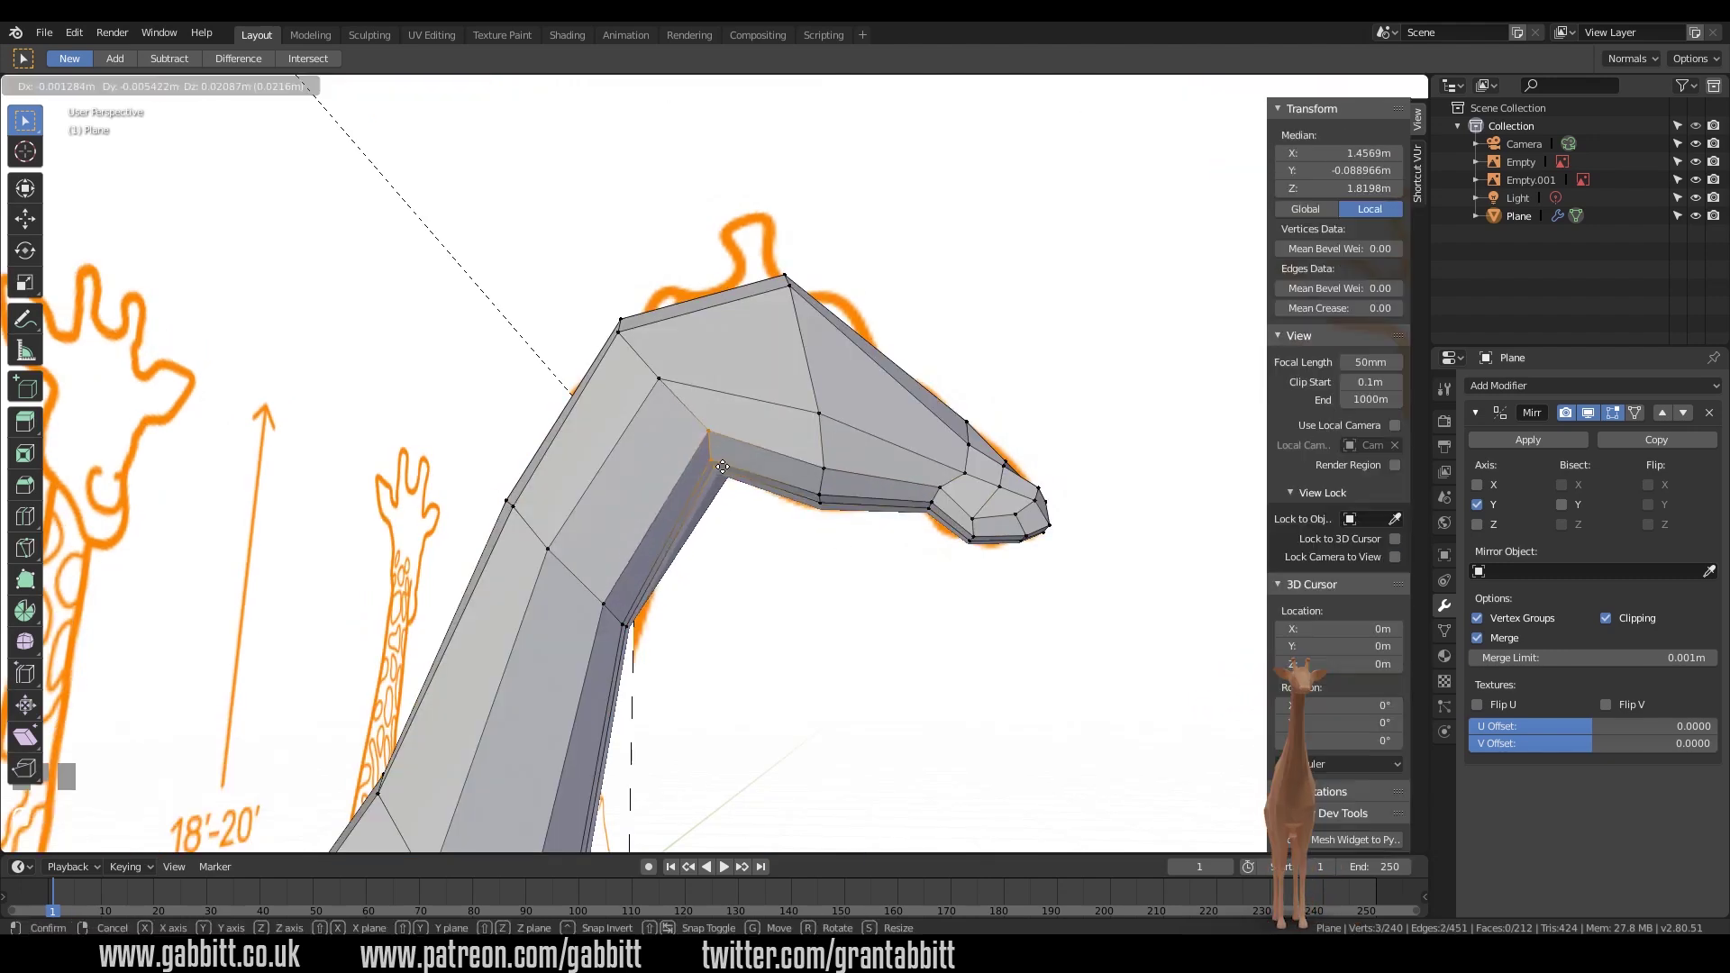
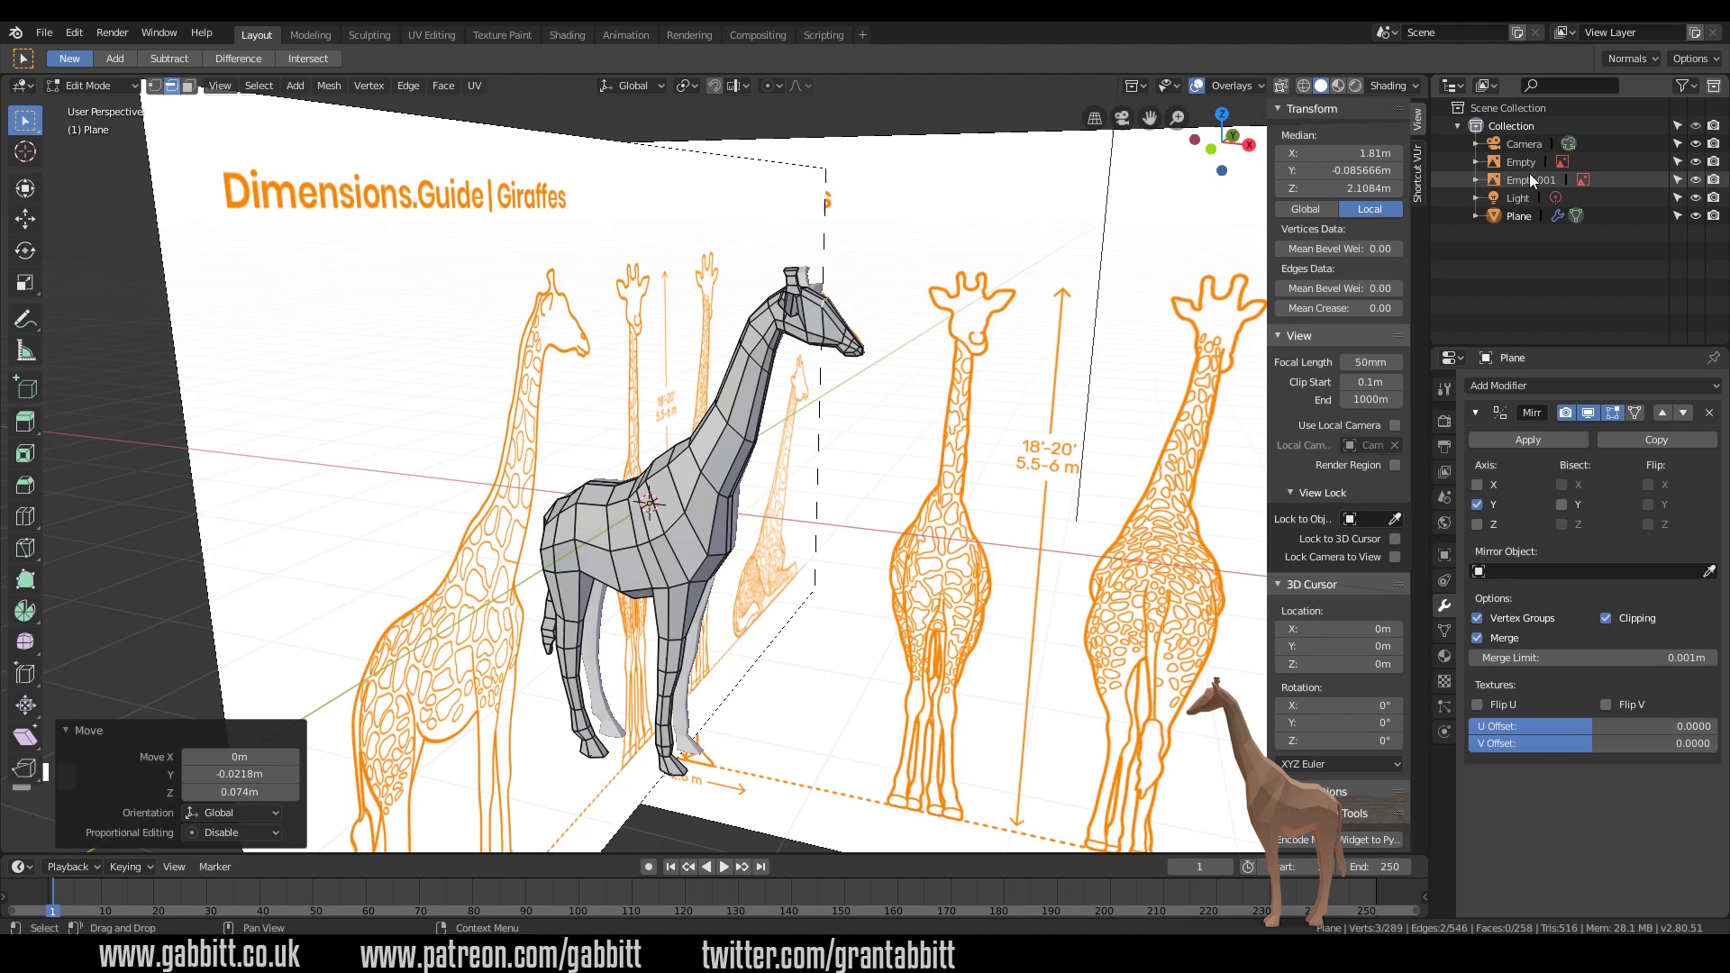
- Hide the reference empties from viewport and render, and return to Object Mode
click(1699, 172)
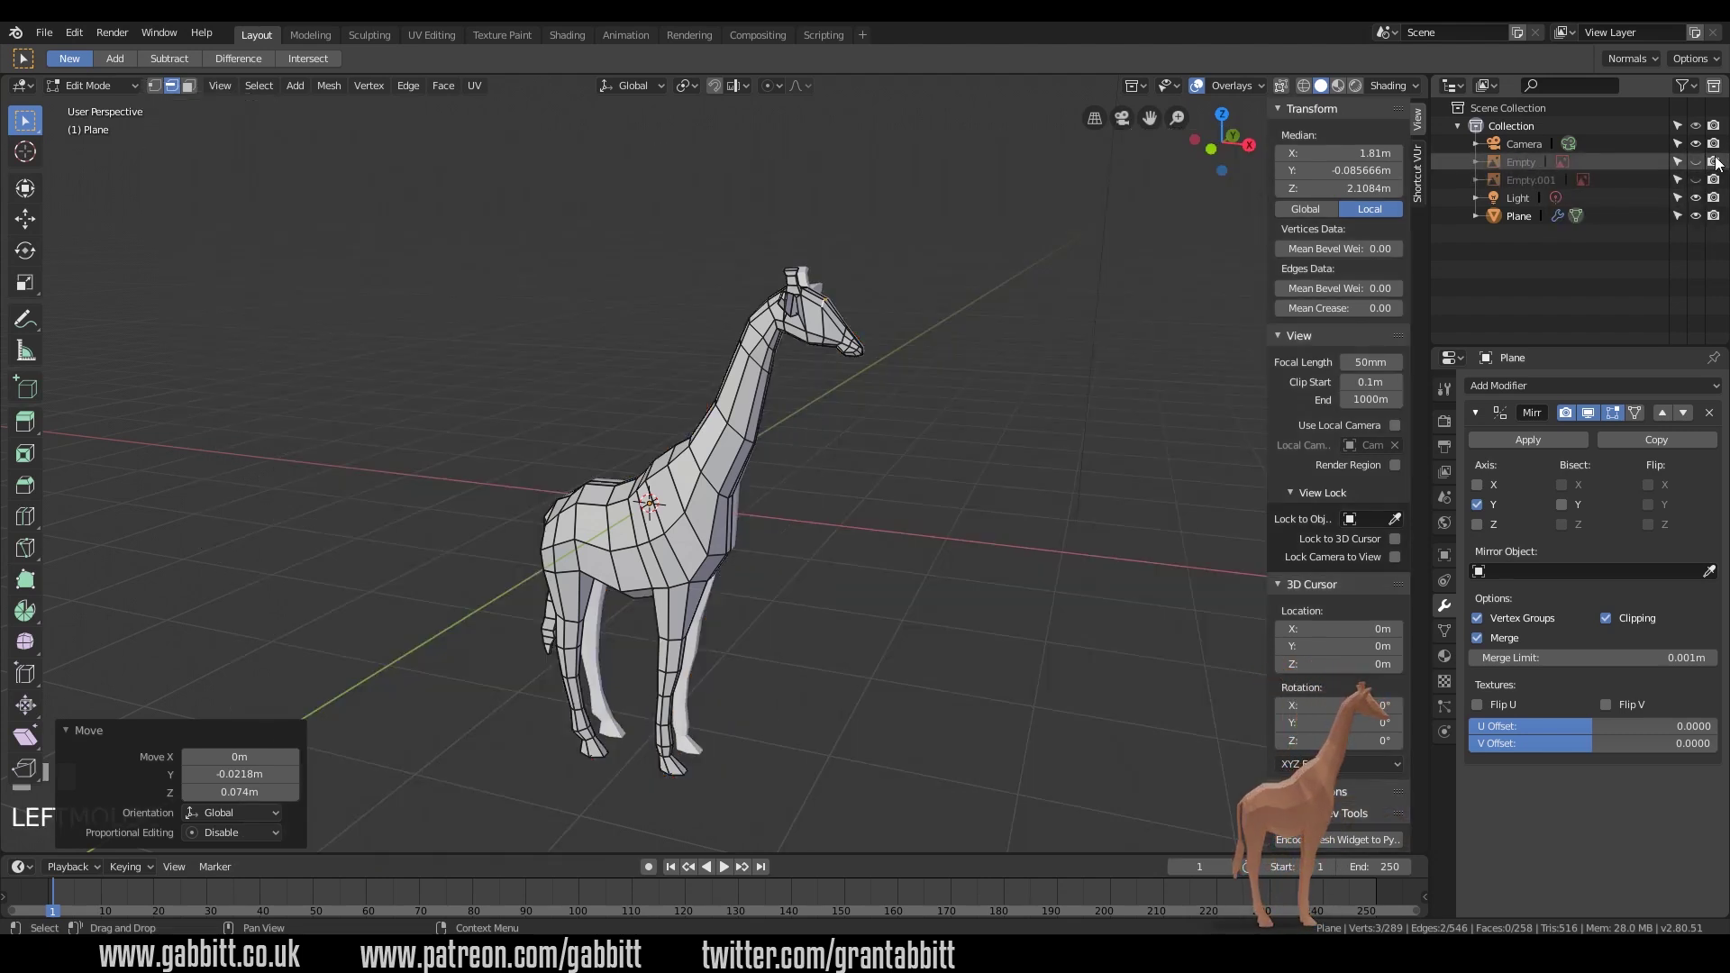
click(1717, 165)
drag(1719, 184, 760, 423)
key(Tab)
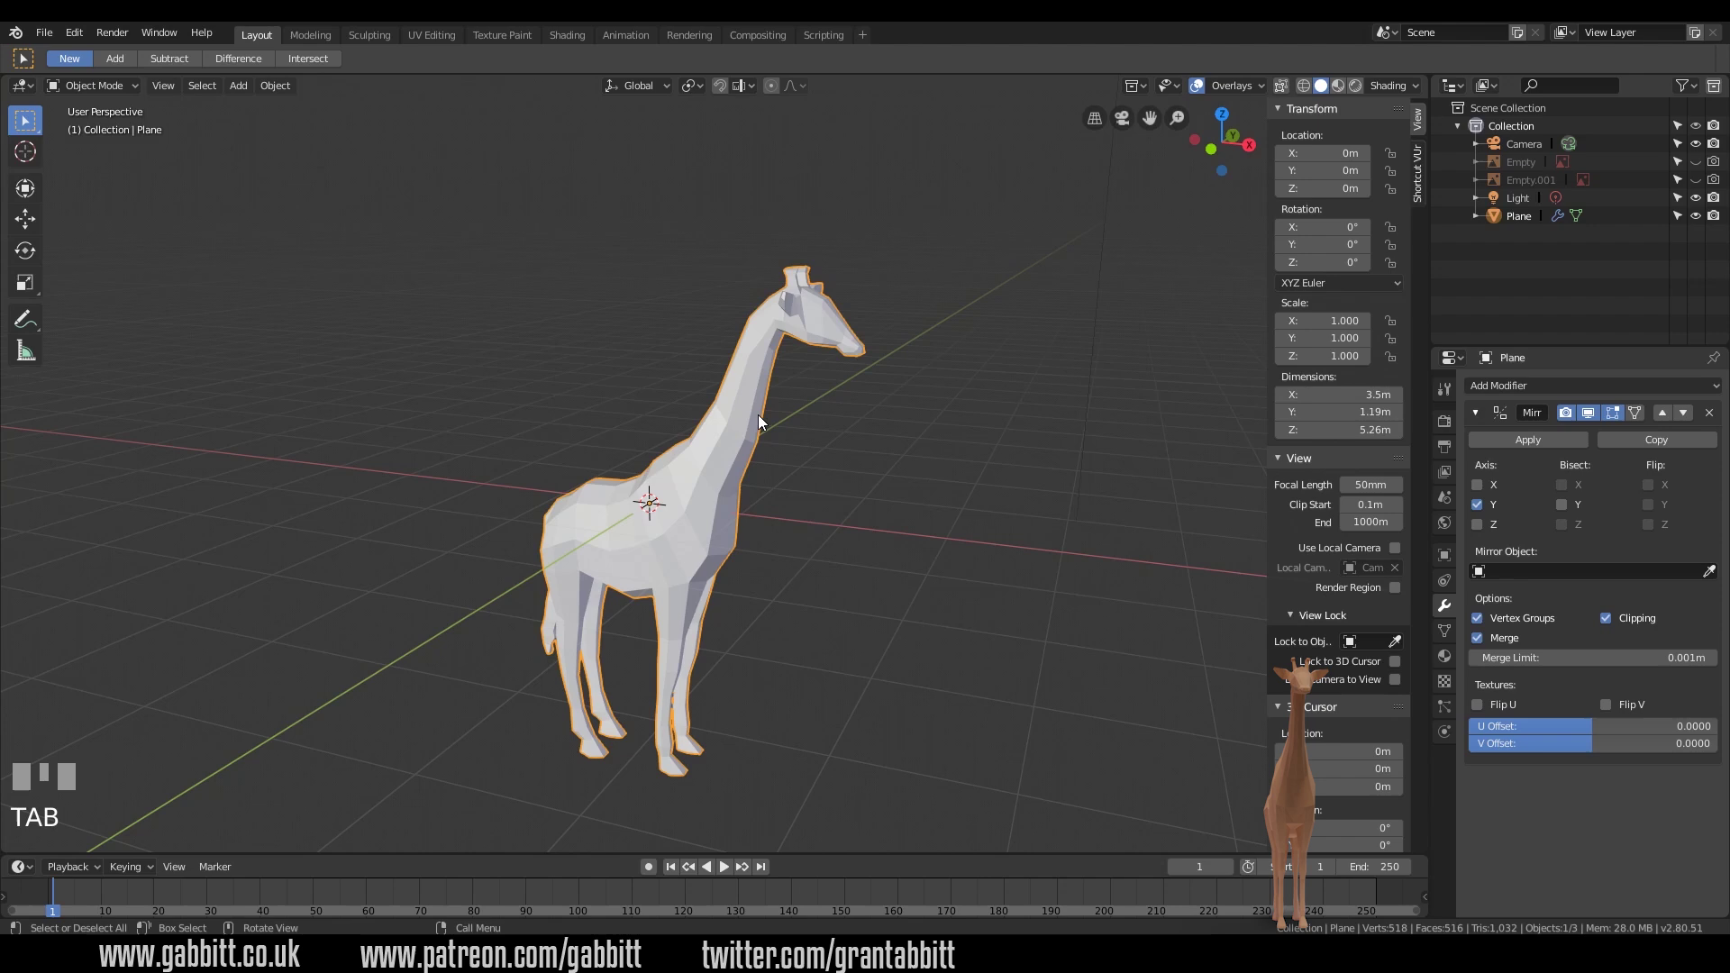
- Raise the giraffe along Z in front view so its hooves sit on the ground
key(KP_1)
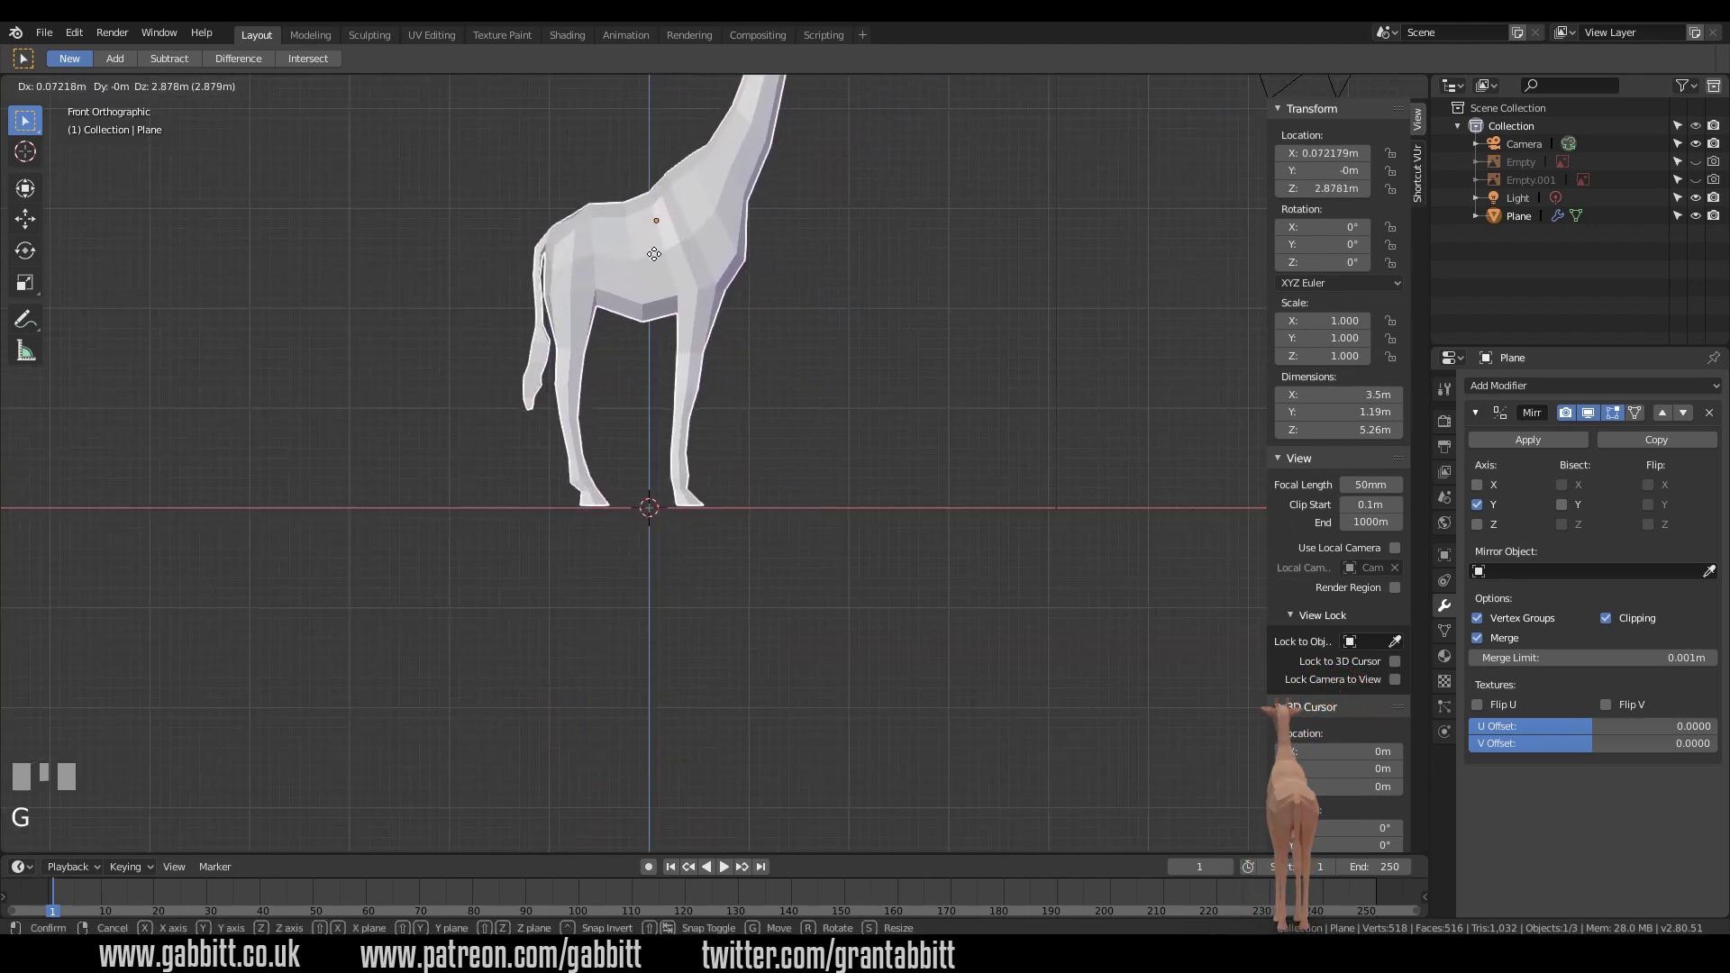
key(g)
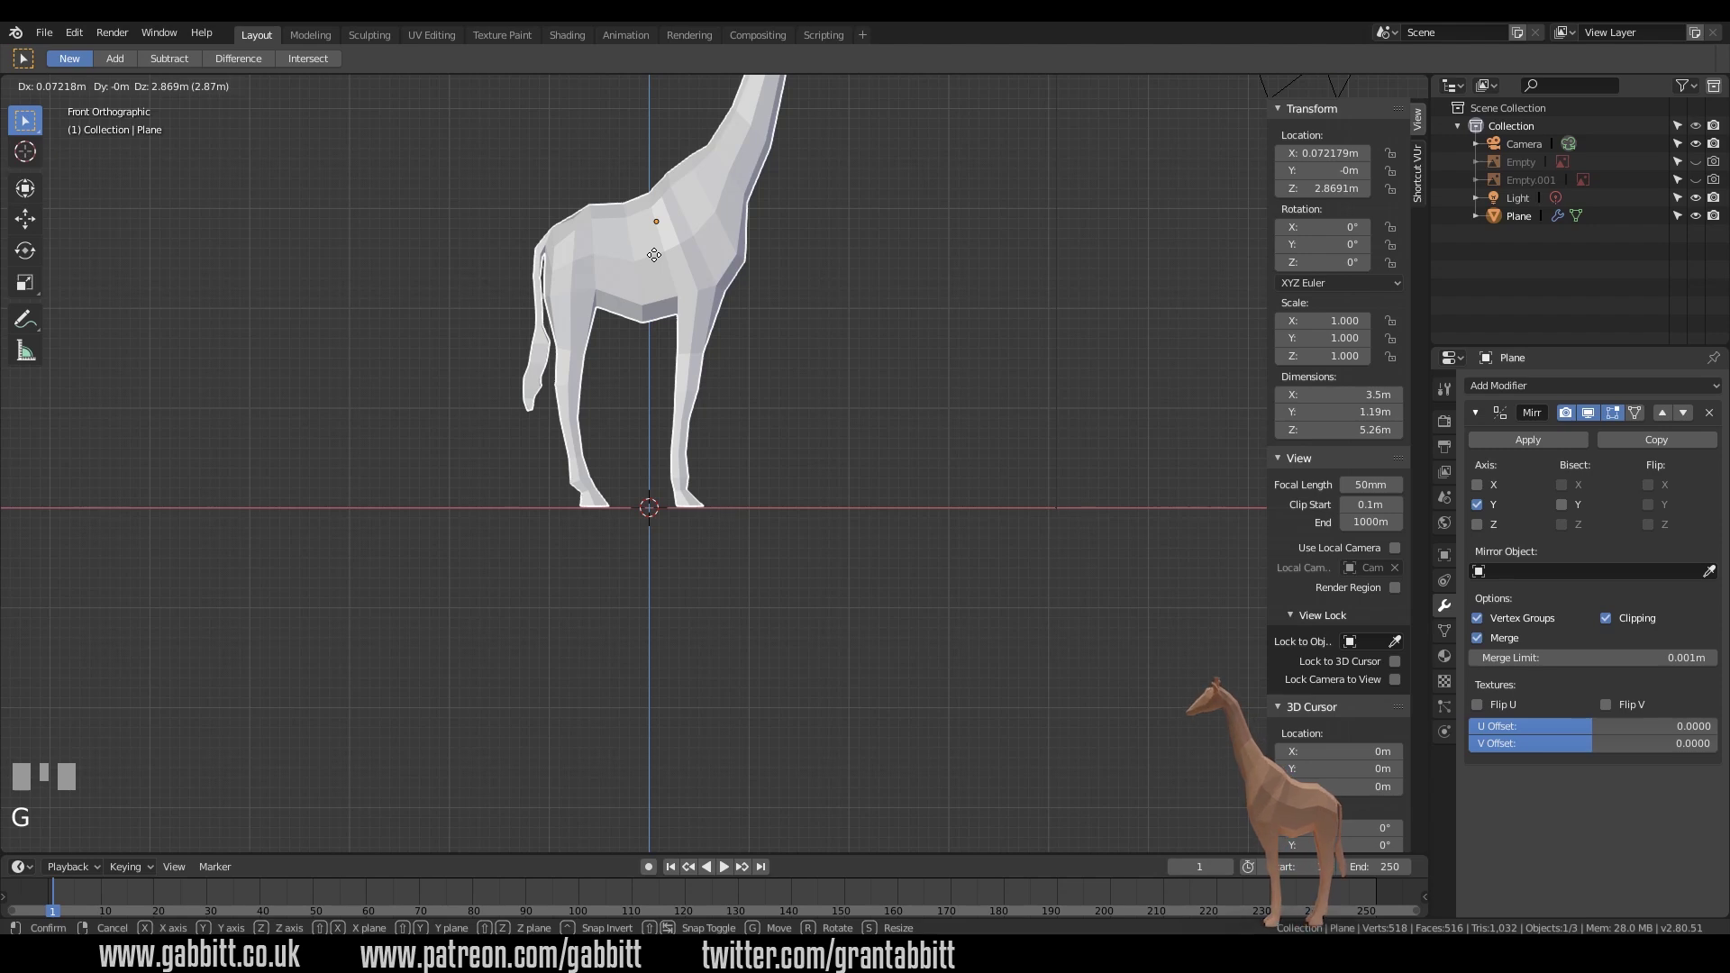
click(656, 263)
drag(704, 444, 1097, 448)
- Add a mesh plane beneath the giraffe and scale it up as a floor
key(shift+a)
key(s)
click(1092, 452)
drag(796, 429, 894, 281)
- Select the scene light and show its light properties to make it a sun
click(894, 280)
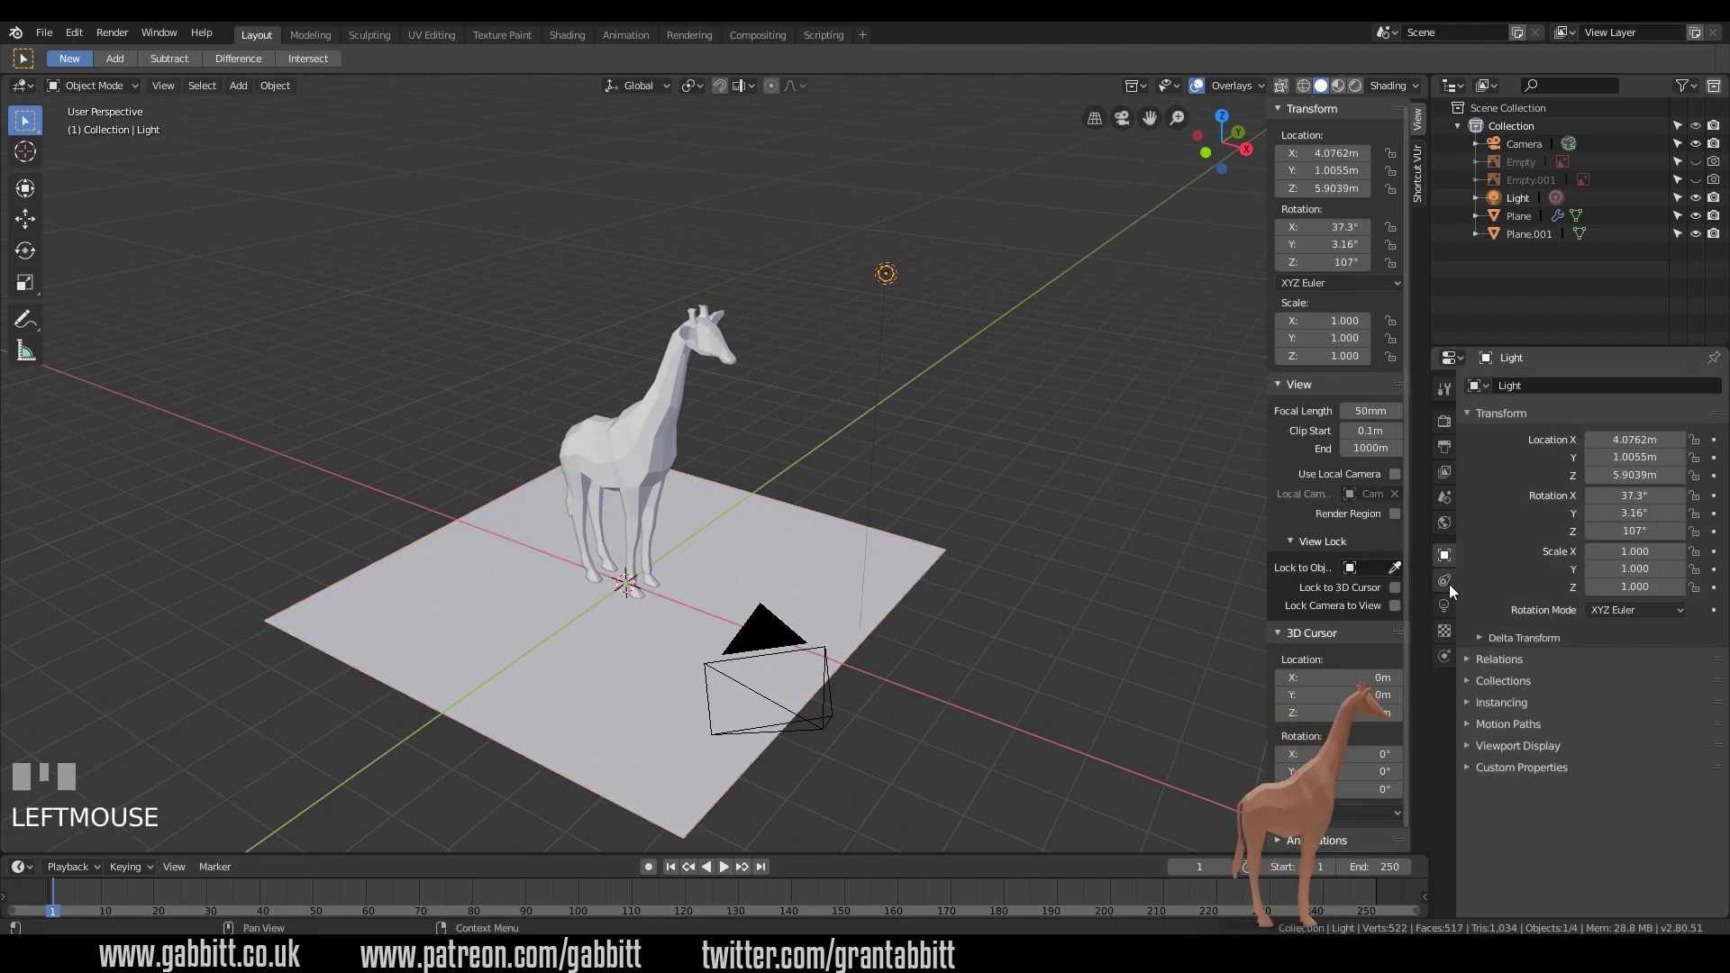
click(1451, 614)
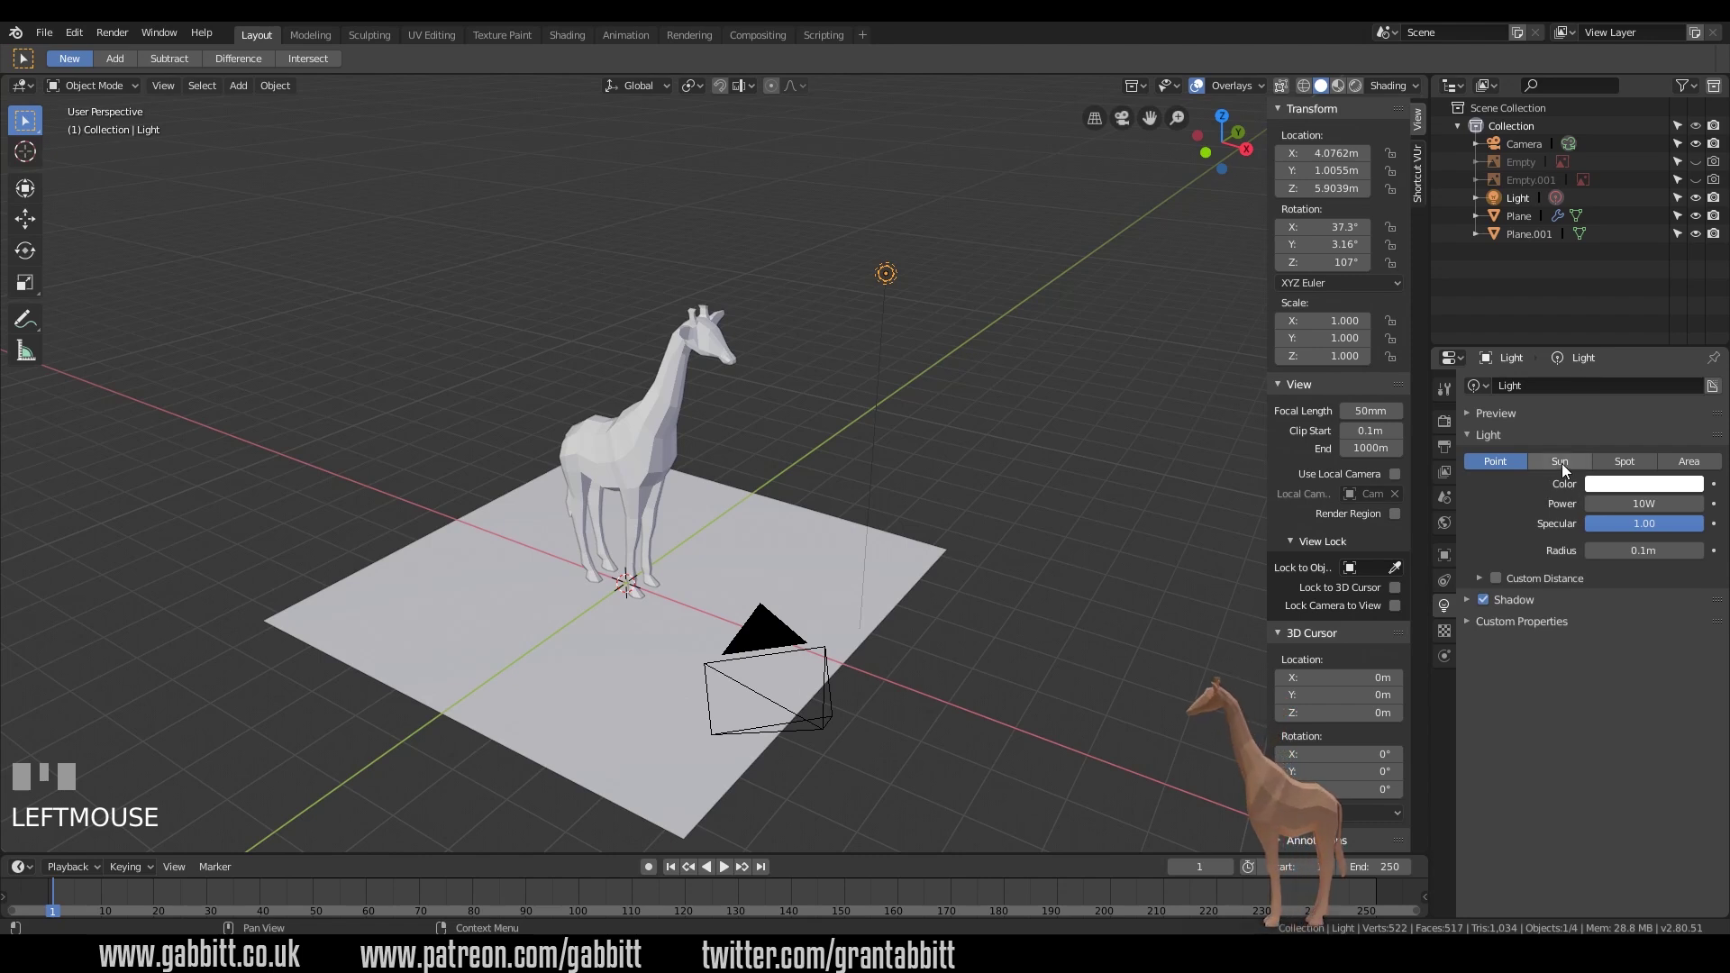
click(1569, 467)
drag(786, 497, 560, 42)
click(561, 41)
drag(887, 320, 998, 241)
drag(997, 242, 1359, 62)
drag(966, 311, 873, 214)
- Select the giraffe and create a new Principled BSDF material for it
click(874, 214)
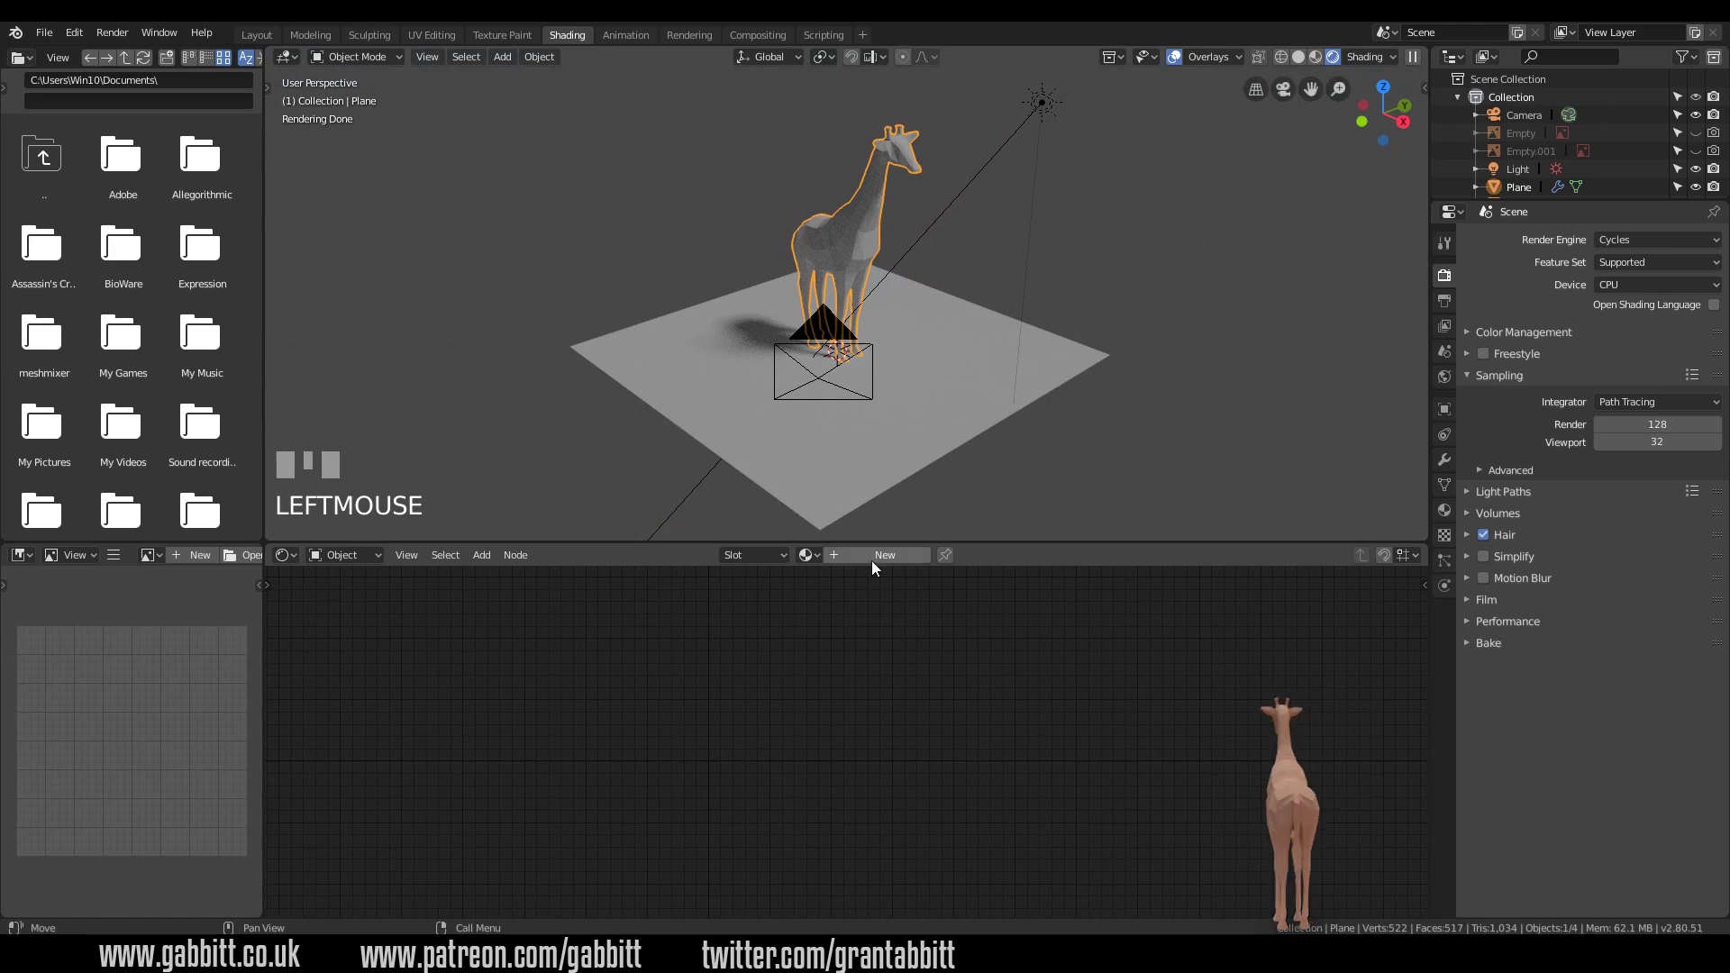
click(862, 561)
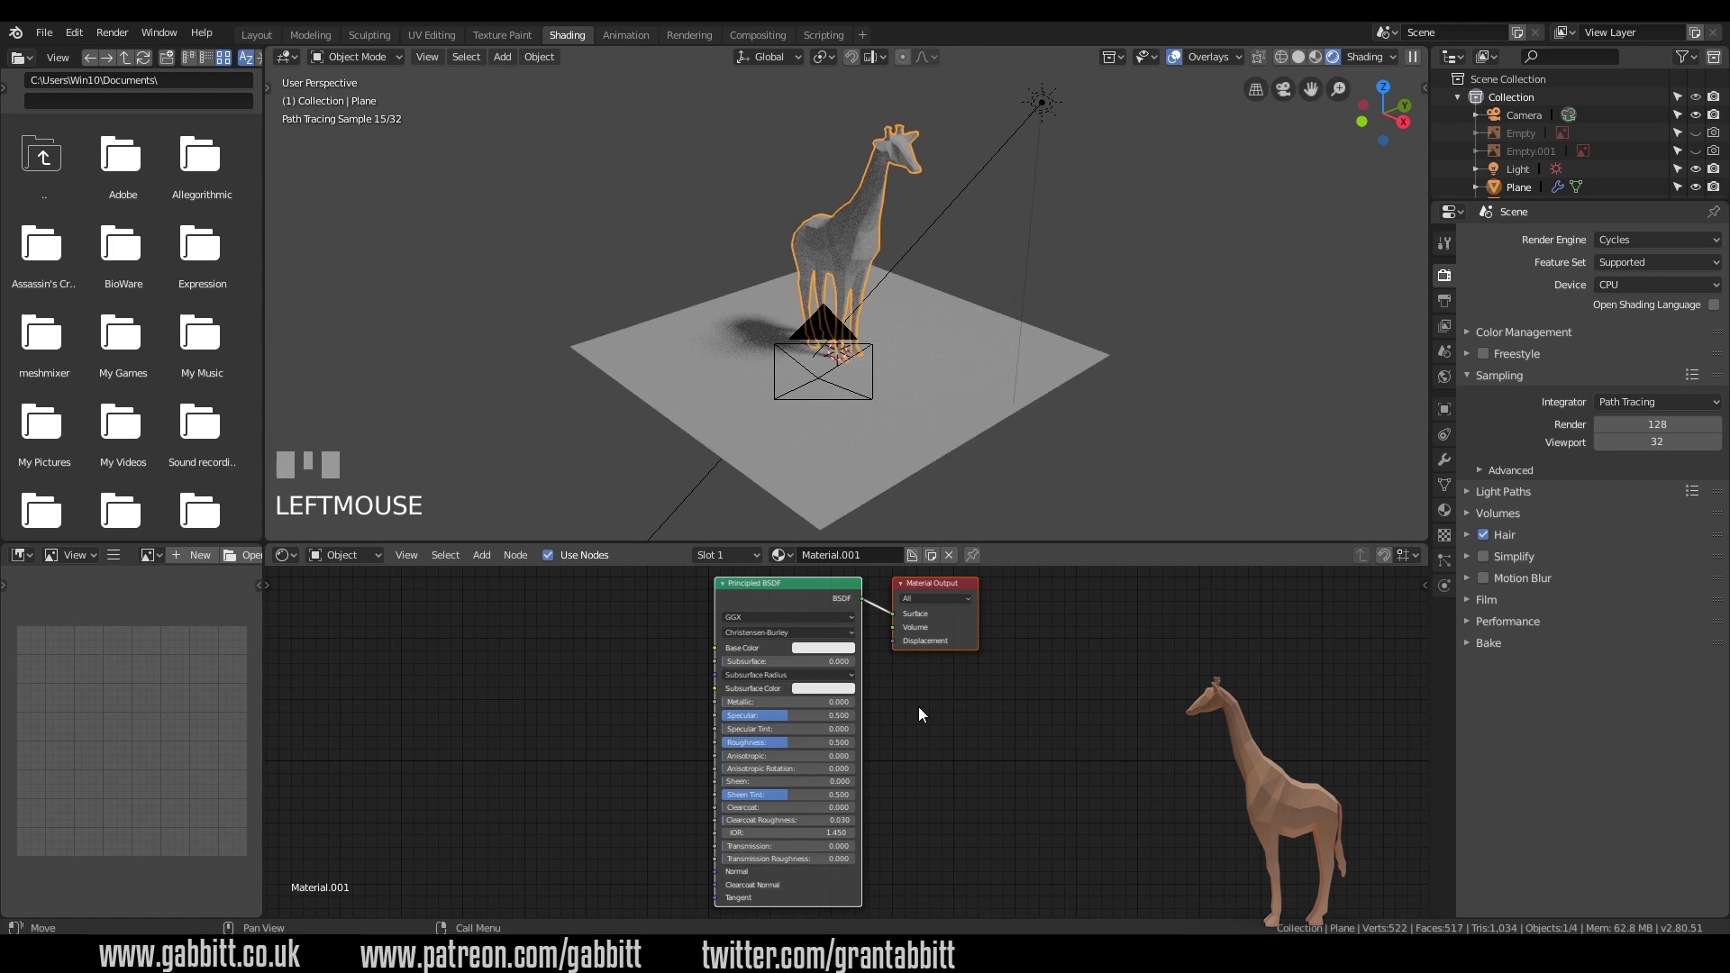
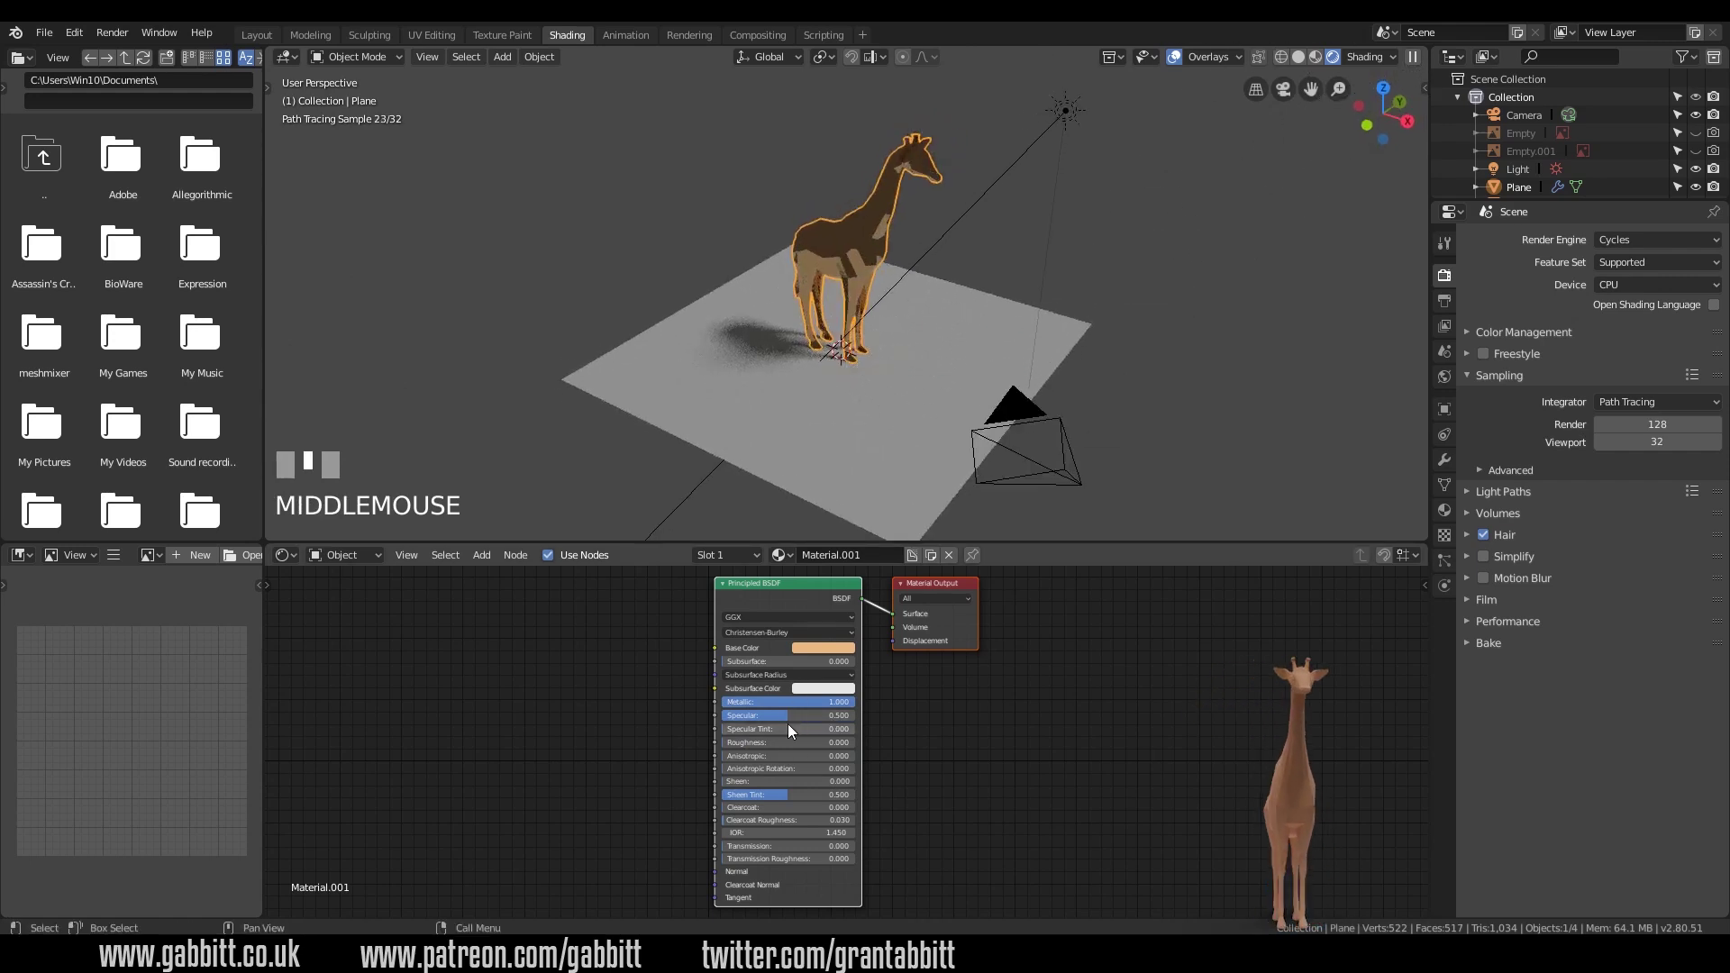
- From top view, duplicate the sun light and place the copy beside the giraffe, then reselect the original for a second copy
drag(1081, 154, 1076, 120)
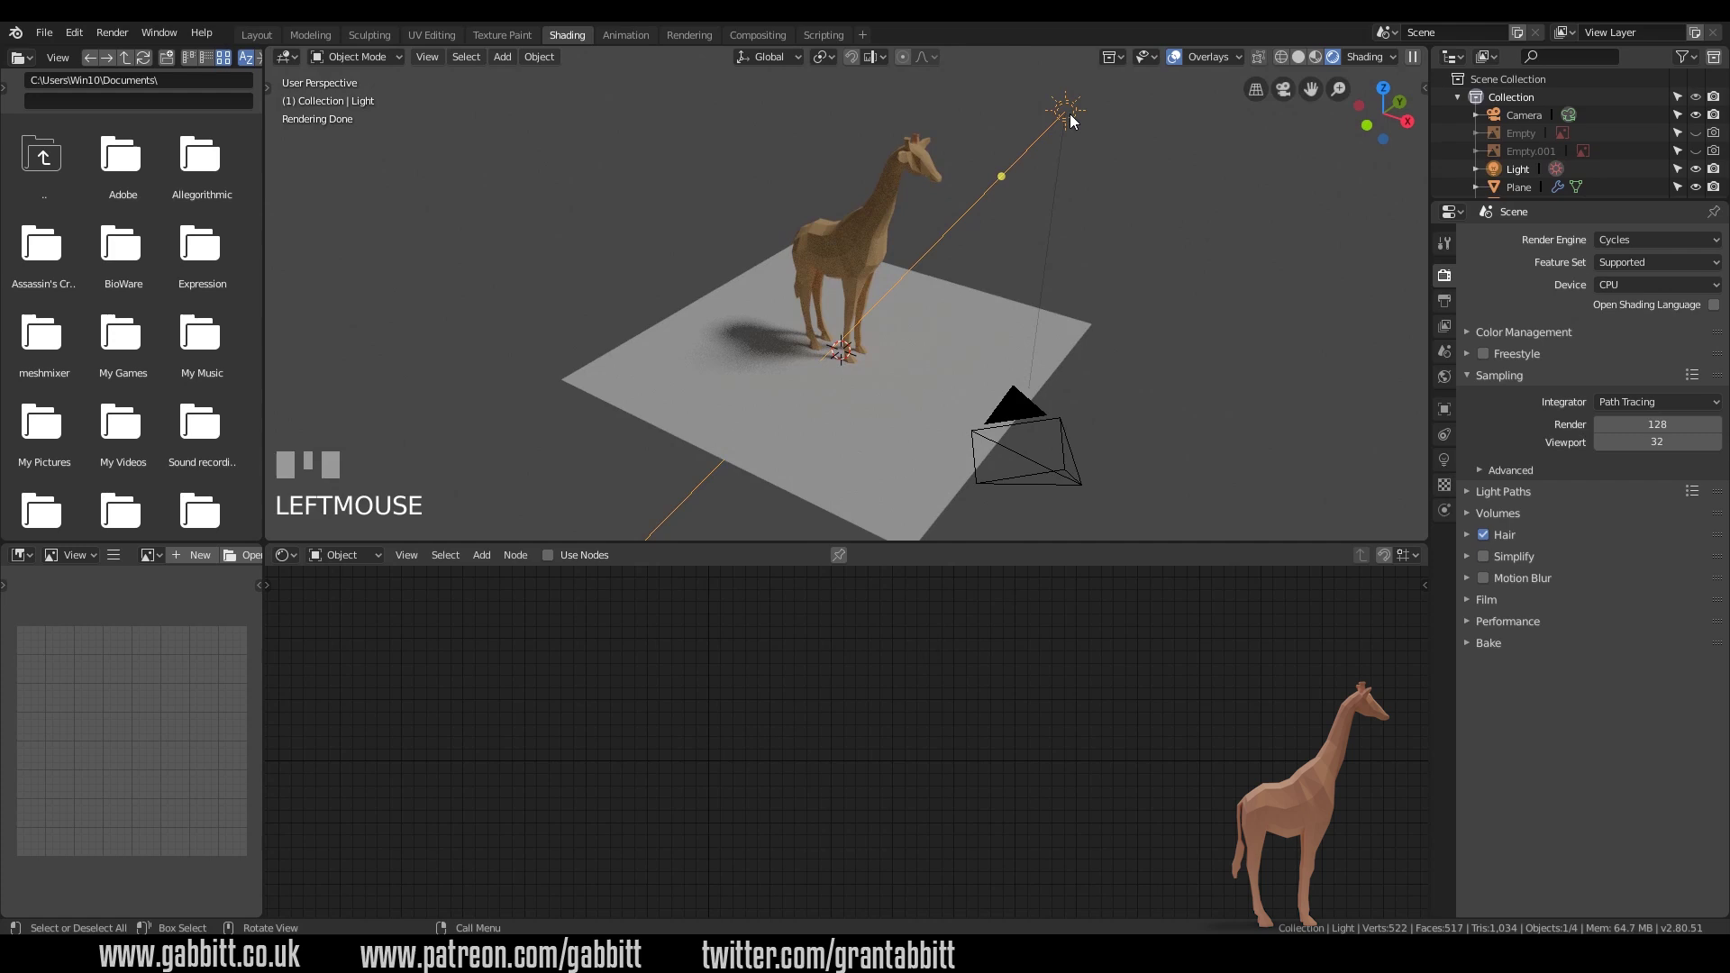
key(KP_7)
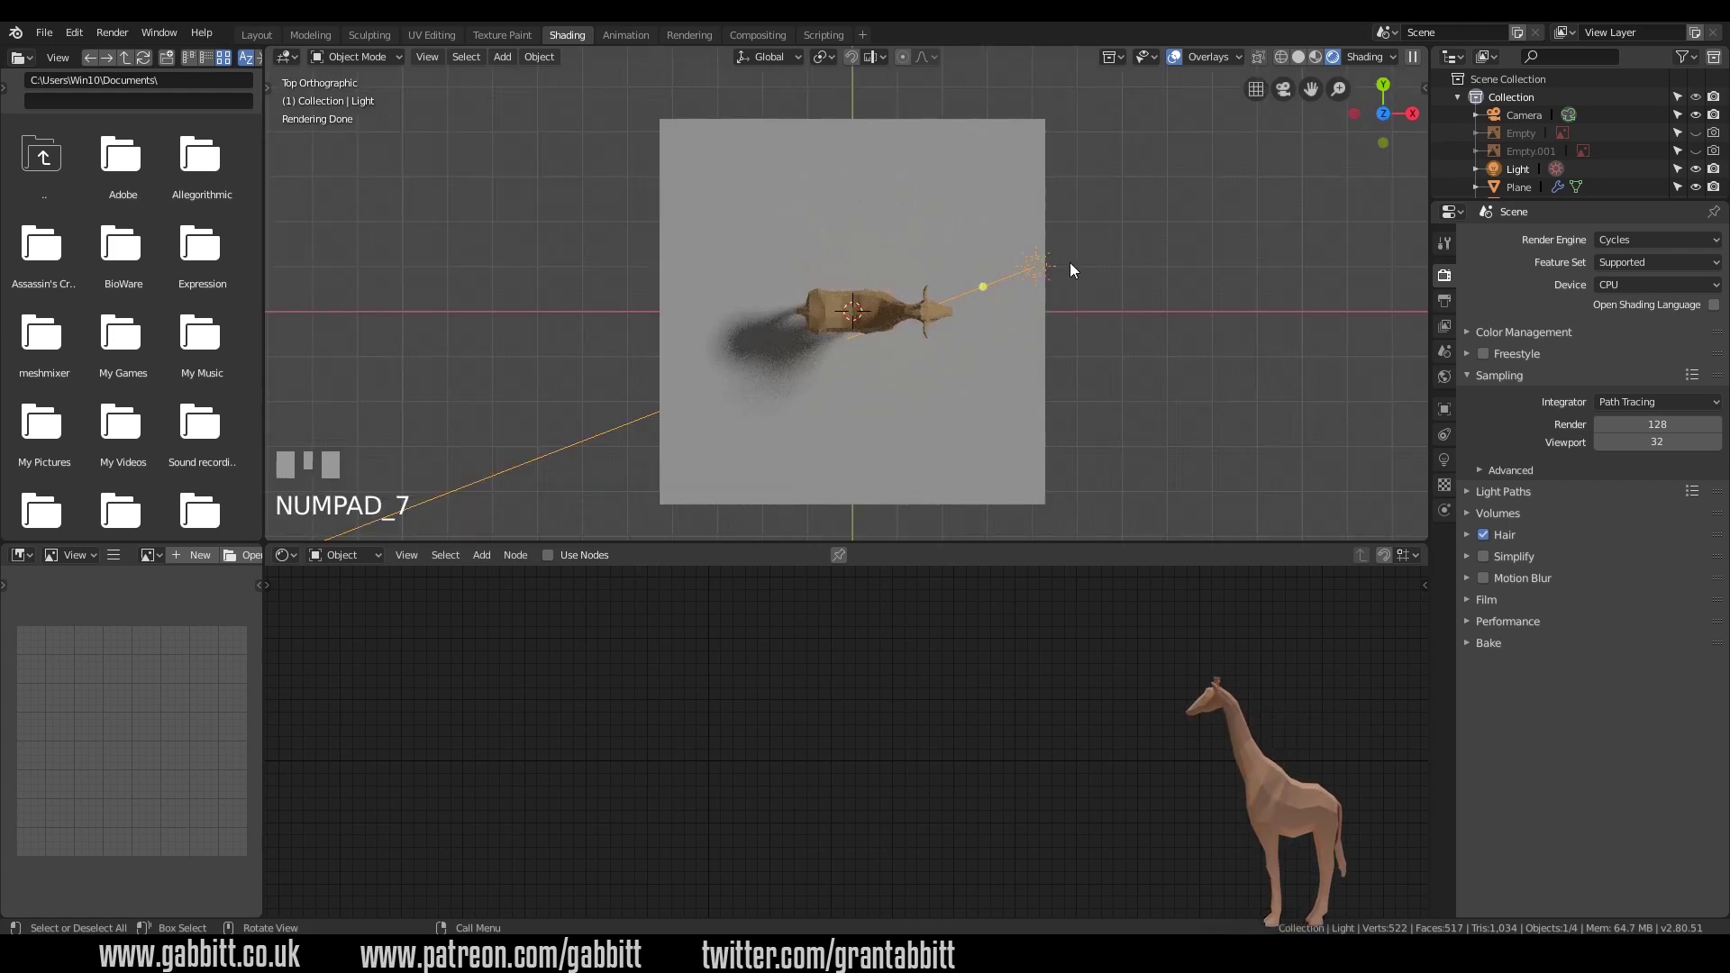
key(shift+d)
click(831, 234)
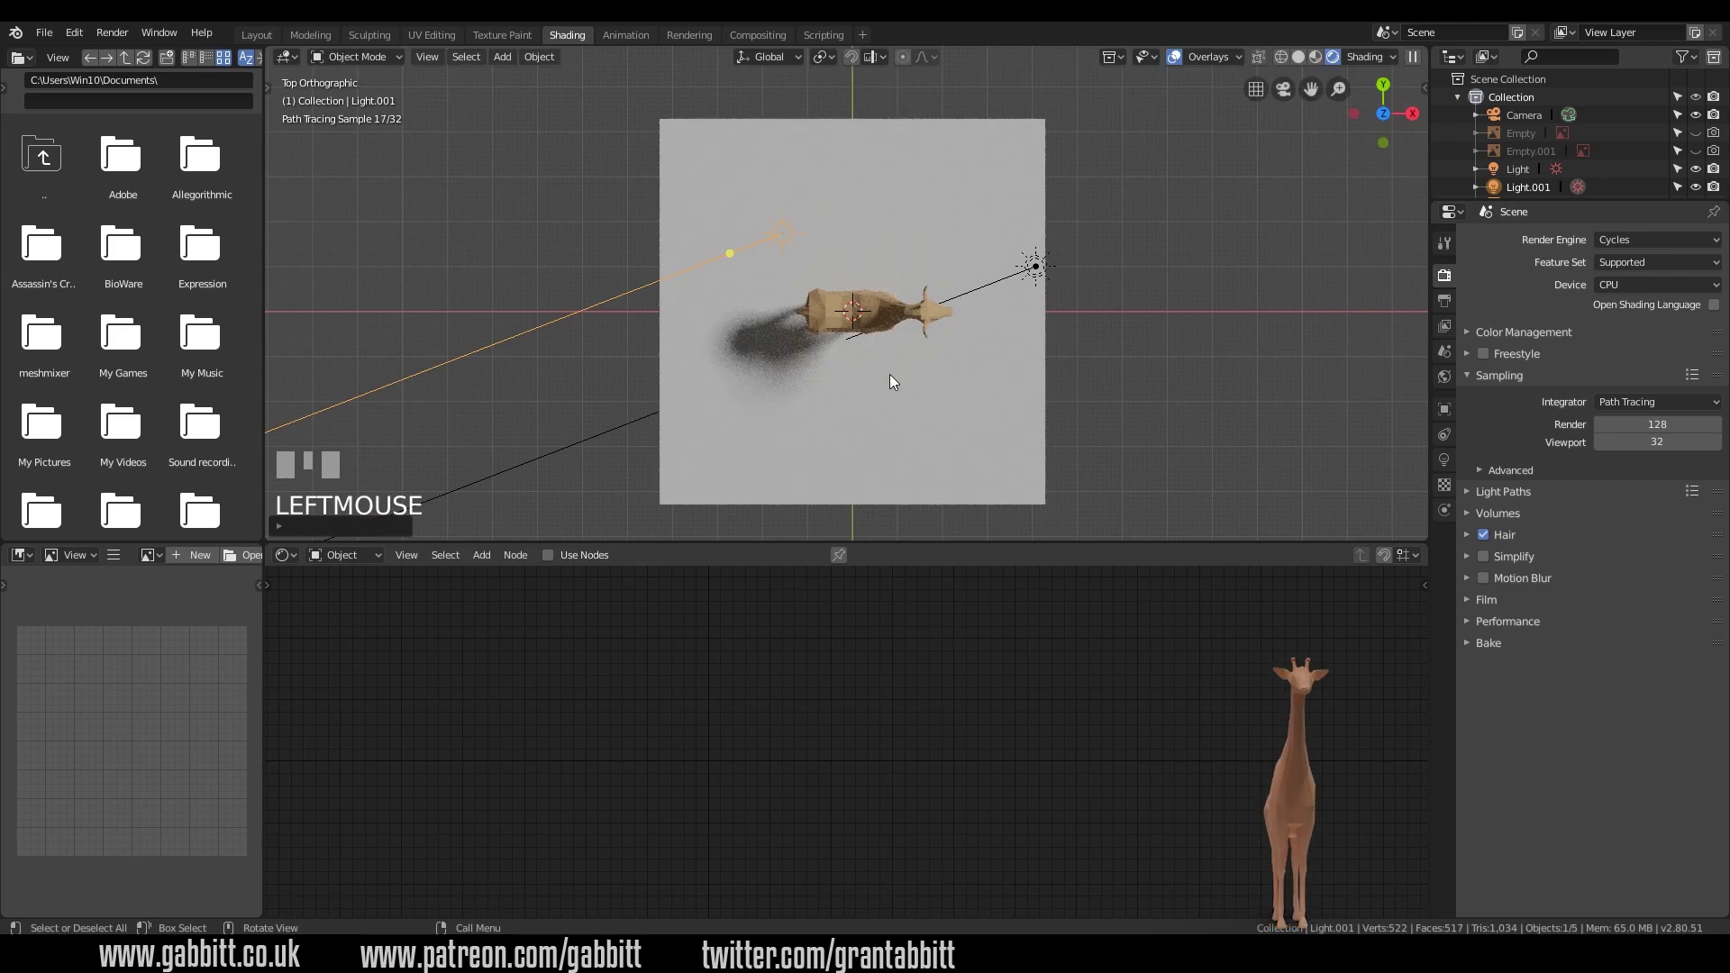
drag(732, 258, 983, 307)
drag(983, 307, 1070, 194)
click(1070, 193)
key(KP_7)
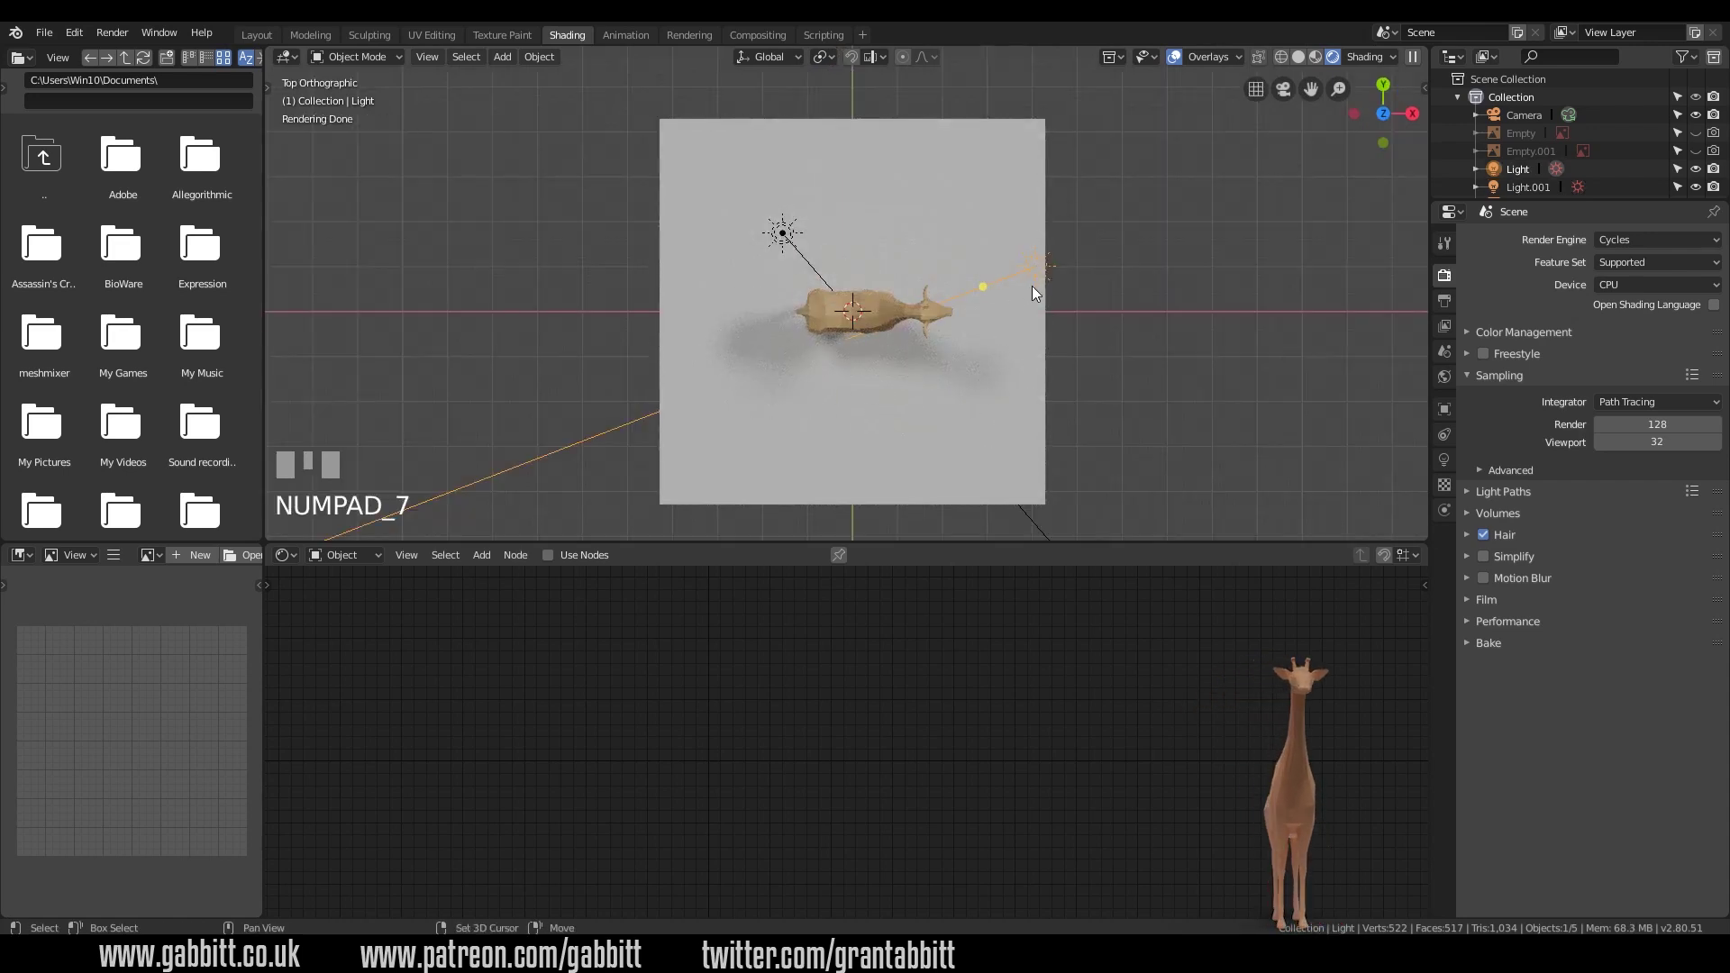